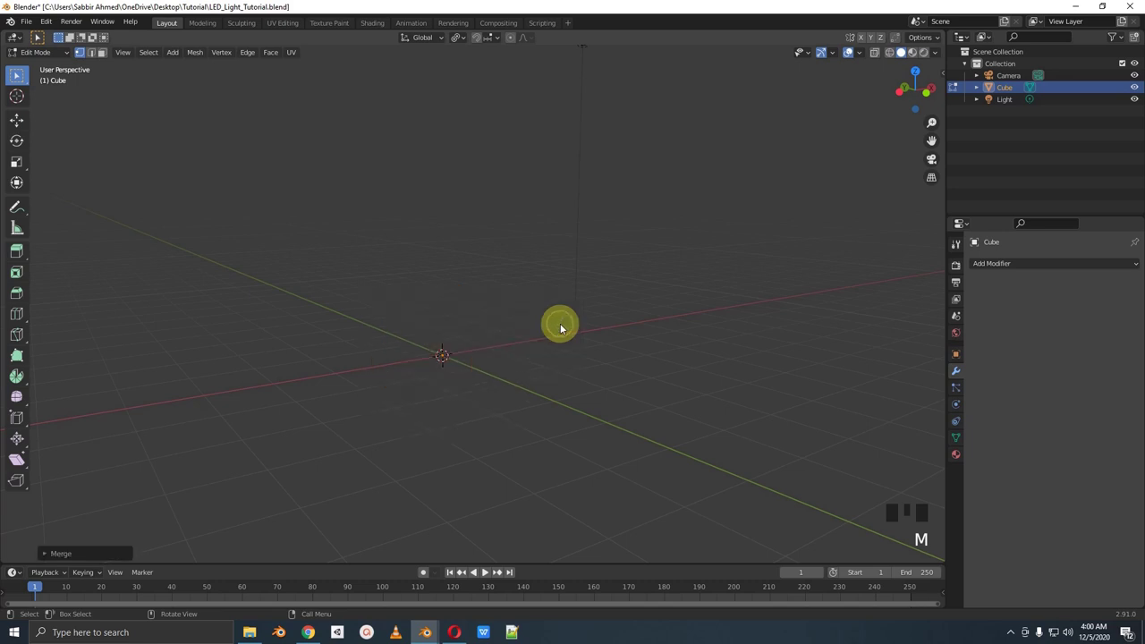
Zoom in on the cube collapsed to a single vertex at the origin
scroll("up", 3)
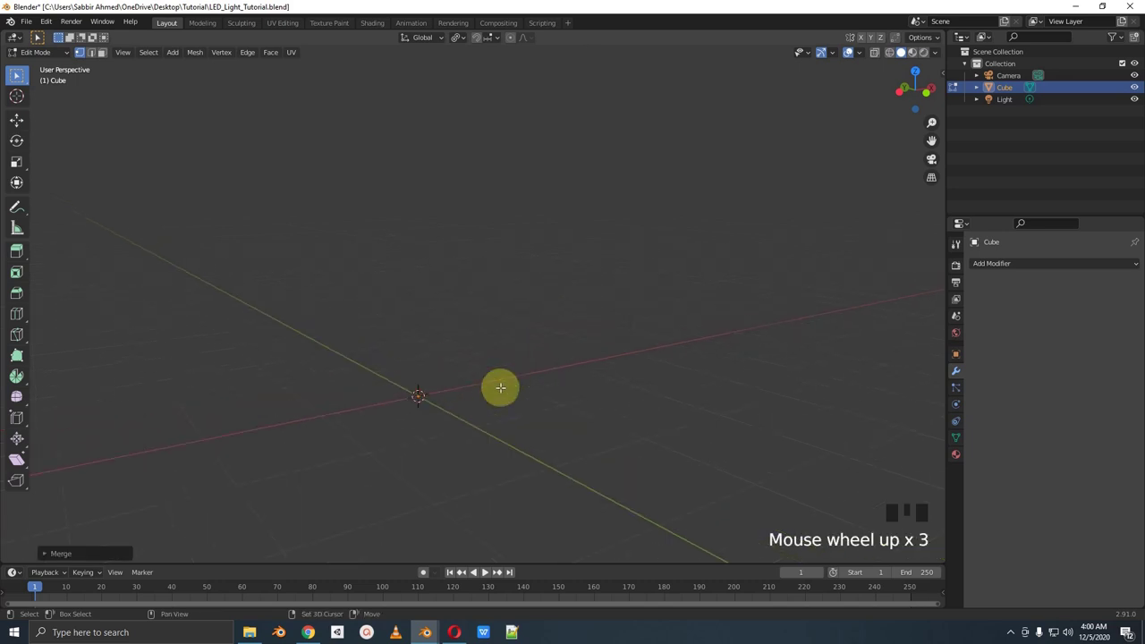
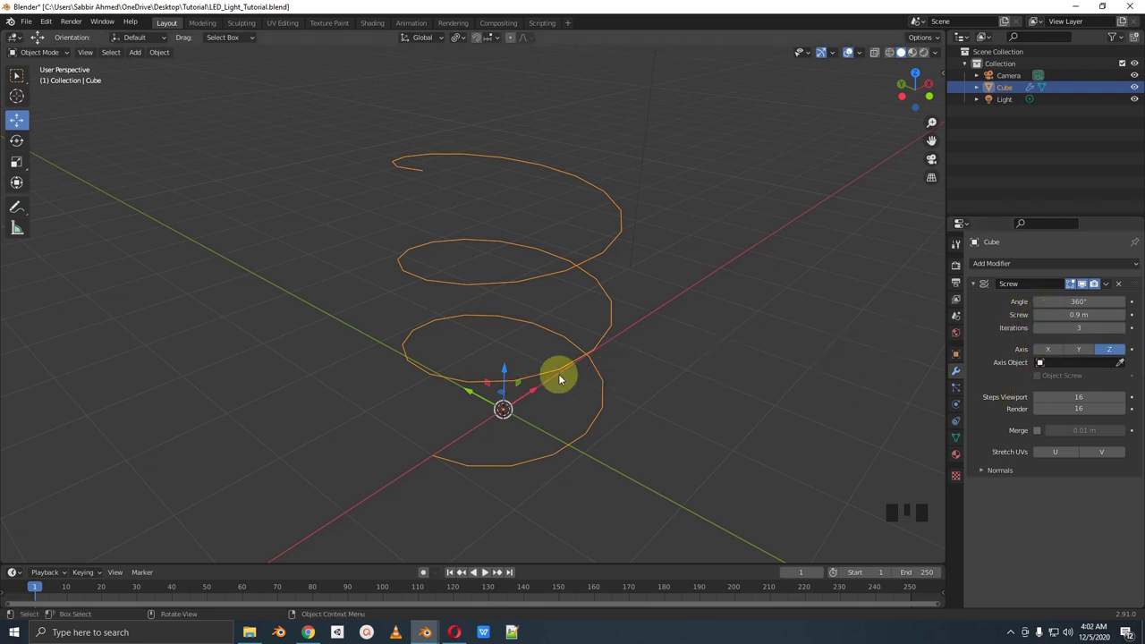
Zoom the viewport in on the three-turn spiral mesh
scroll("up", 3)
scroll("up", 3)
scroll("up", 3)
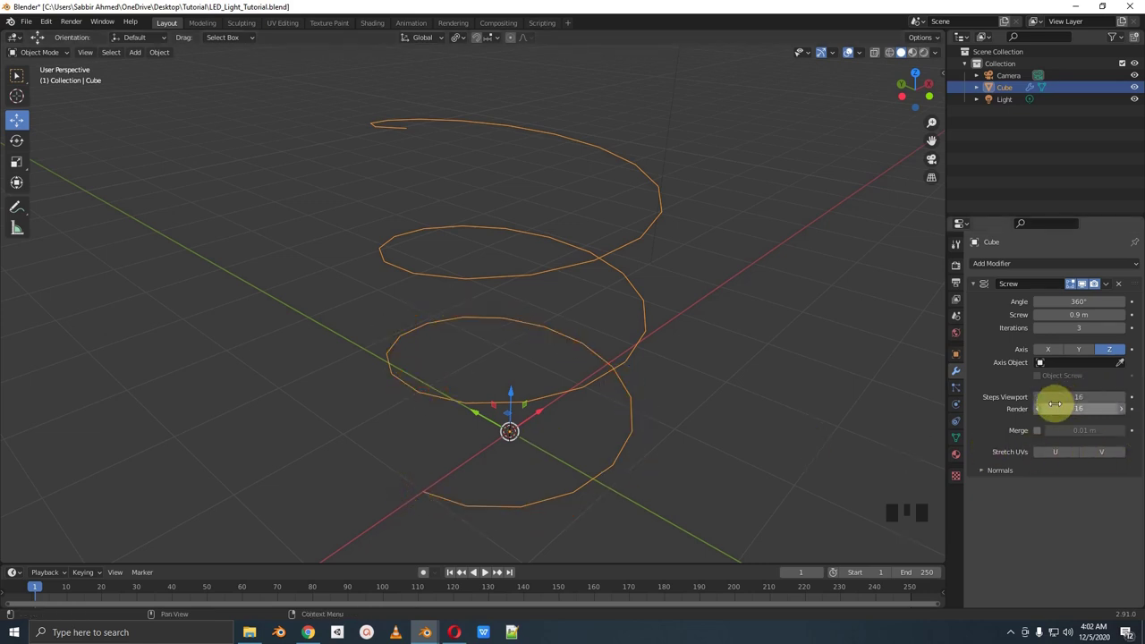
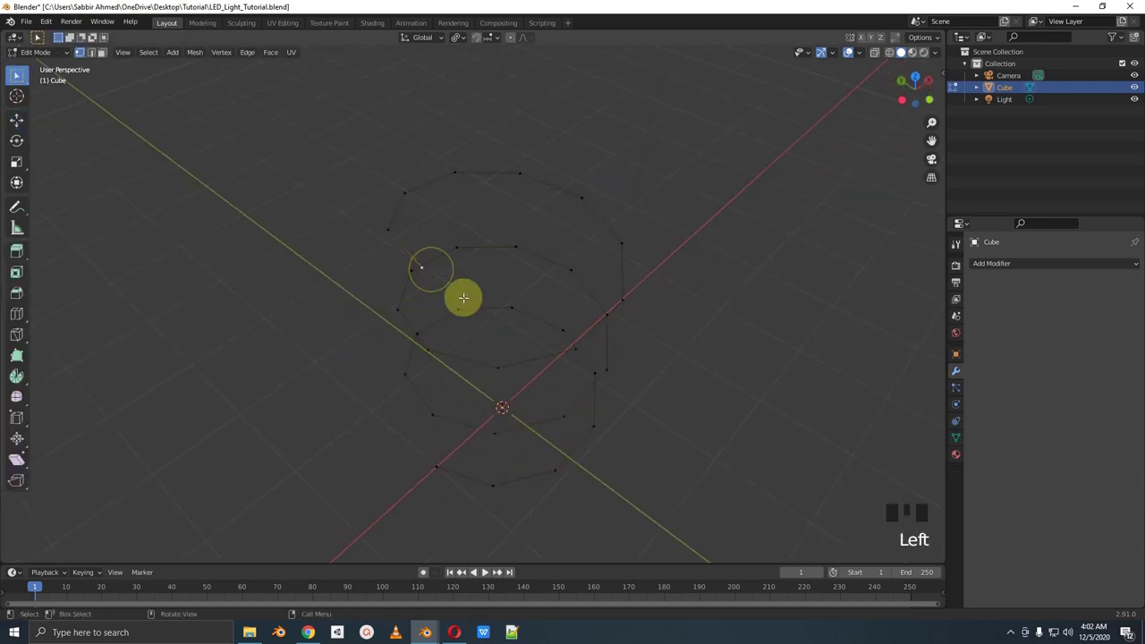
From top view, pull the spiral's top end vertex in toward the centre
key("KP_7")
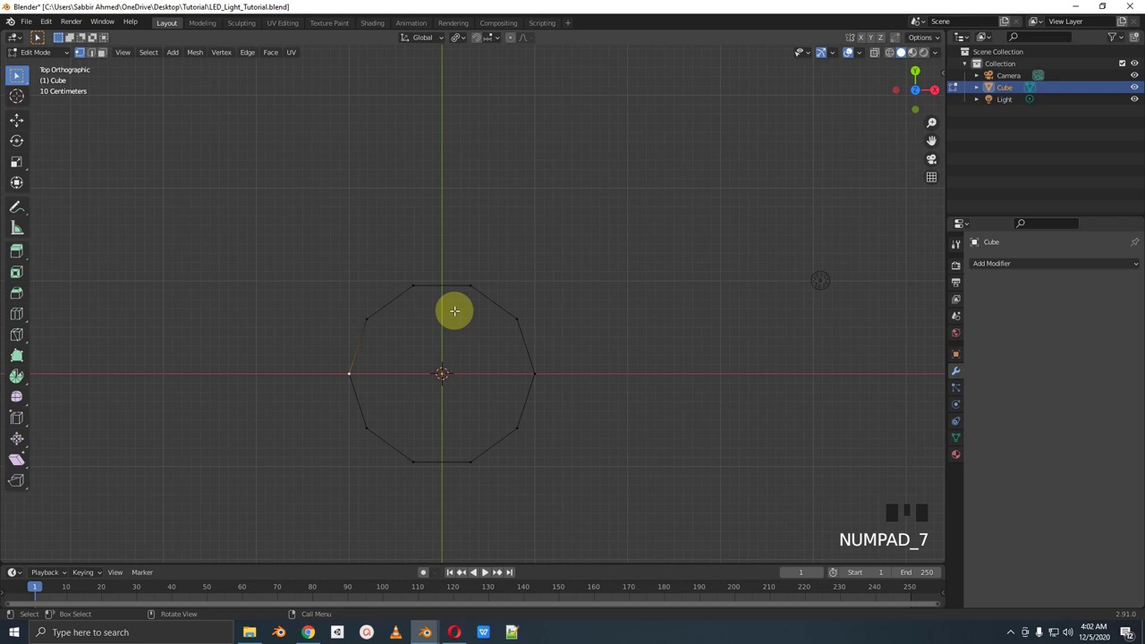
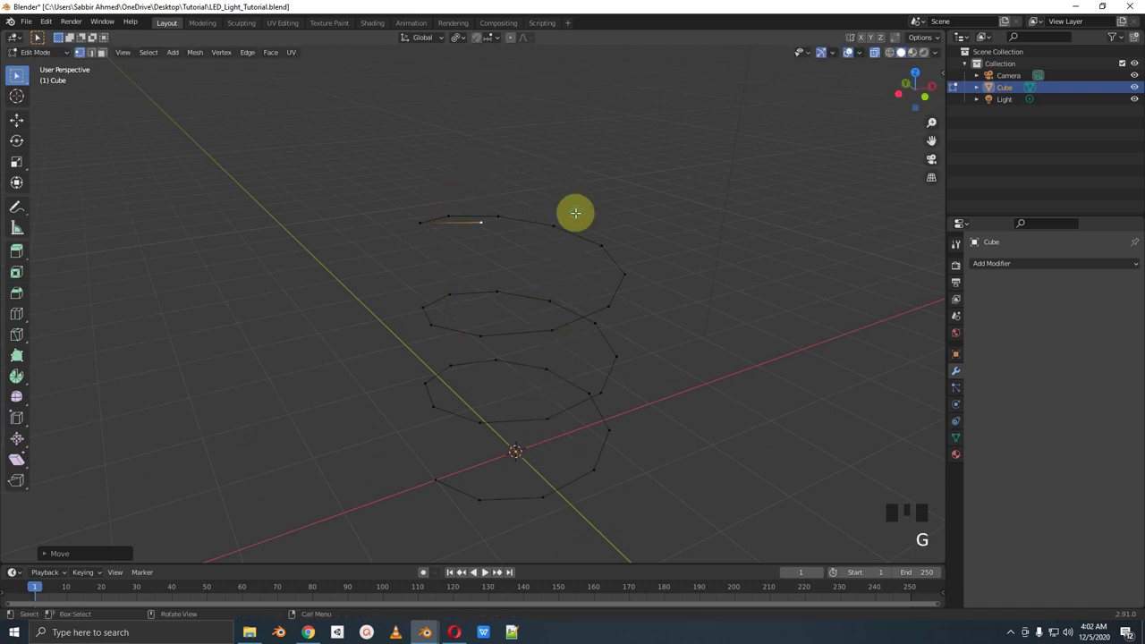
key("KP_7")
scroll("up", 3)
key("g")
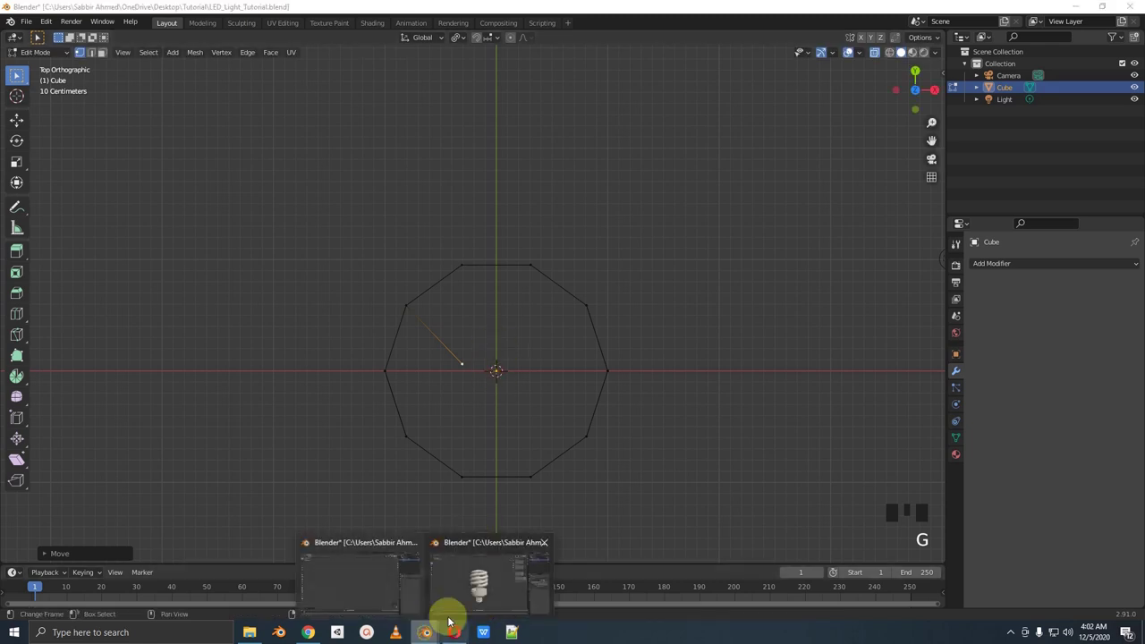
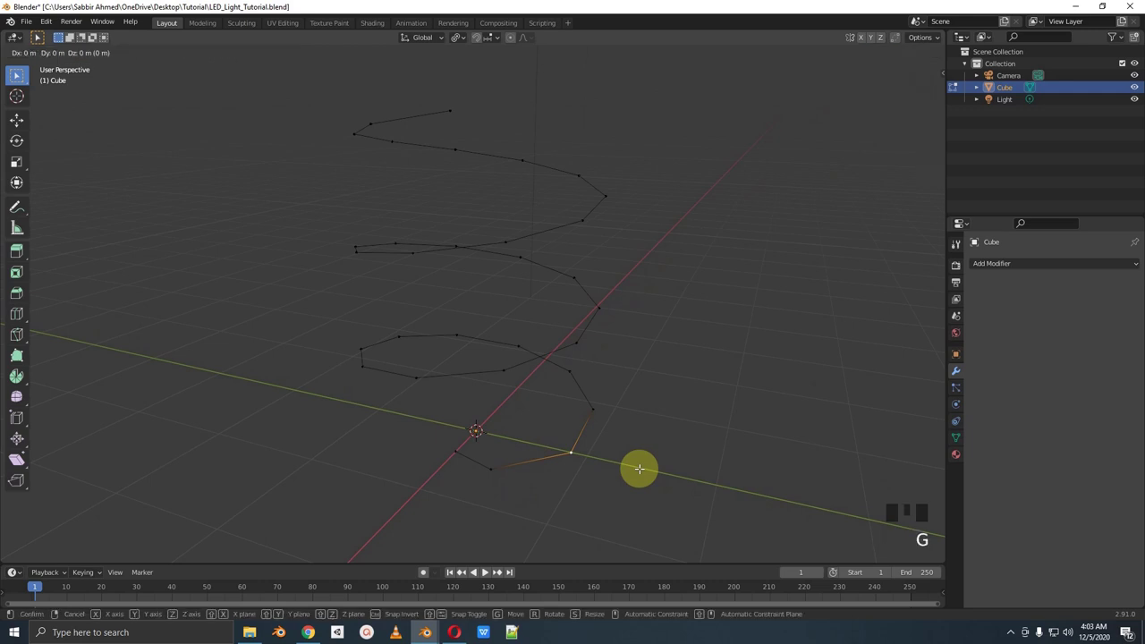
Move the spiral's bottom end vertex in toward the centre as well
key("KP_7")
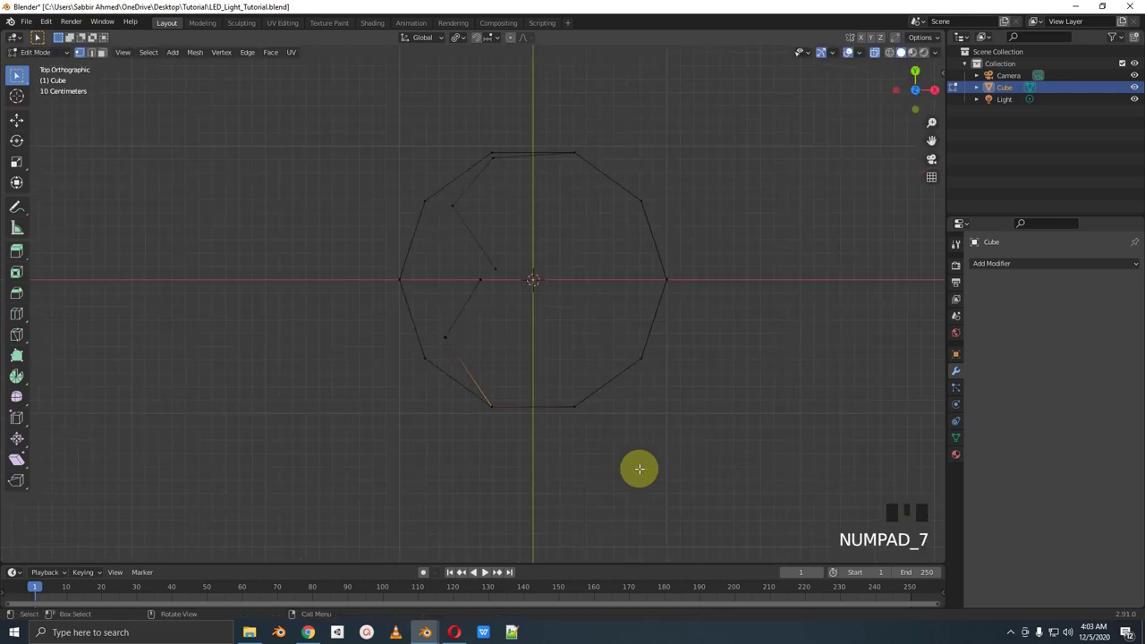
key("g")
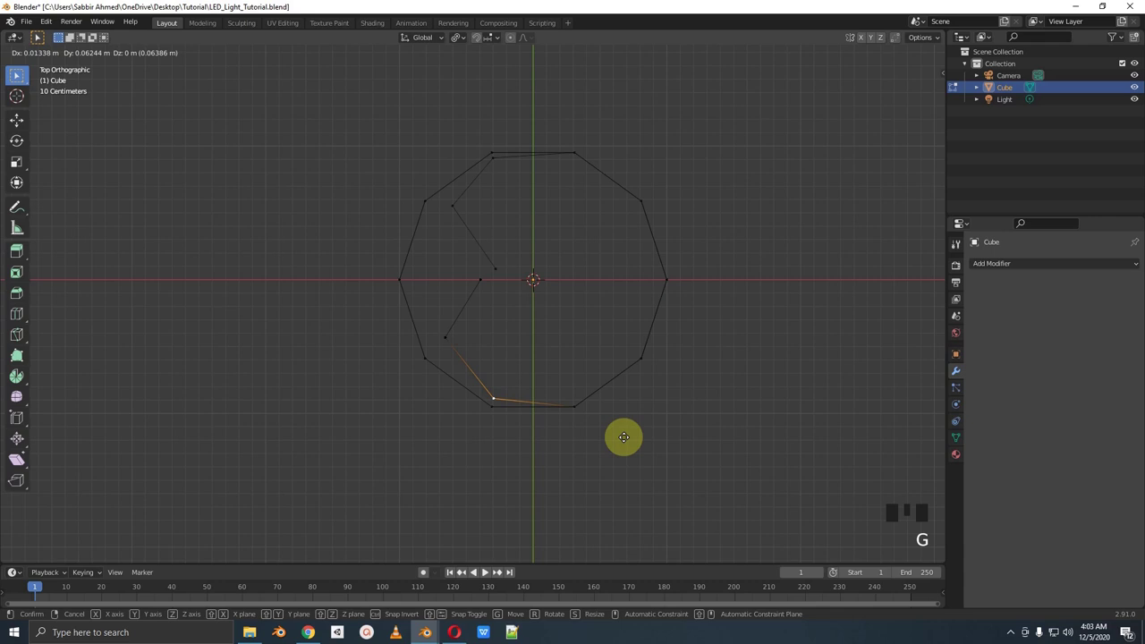
key("Tab")
left_click_drag(608, 381, 604, 335)
Make a linked duplicate of the spiral and start rotating the copy
key("alt+d")
left_click_drag(604, 324, 602, 327)
key("r")
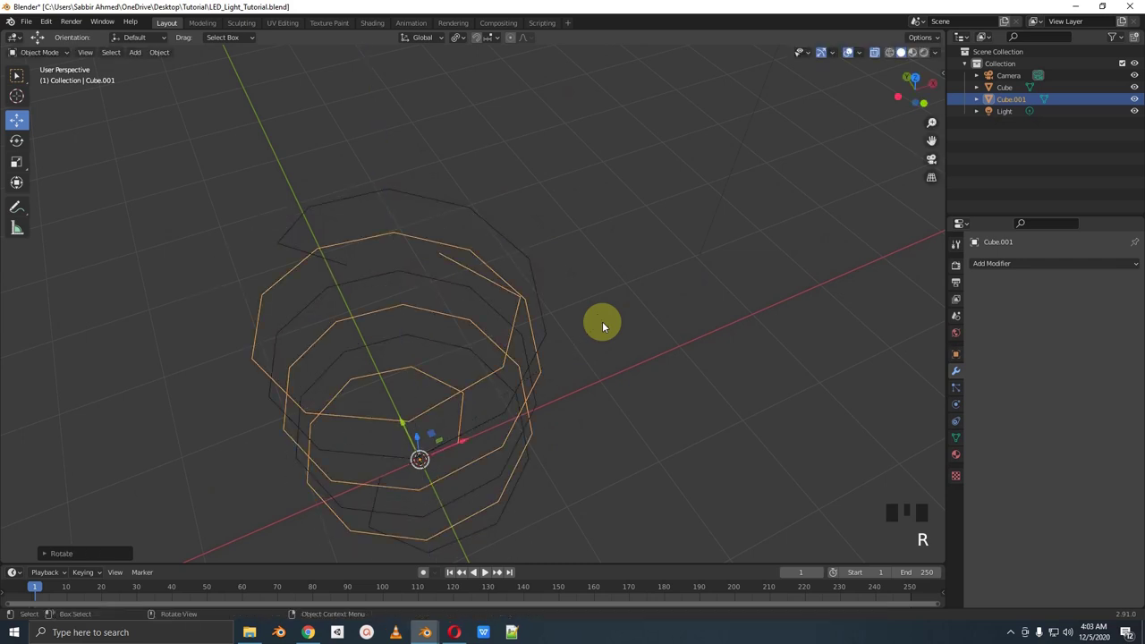
Rotate the copy half a turn so its coils interleave, then select both spirals for joining
key("KP_7")
scroll("up", 3)
left_click_drag(507, 270, 549, 326)
key("alt+z")
left_click_drag(574, 324, 431, 208)
left_click(431, 207)
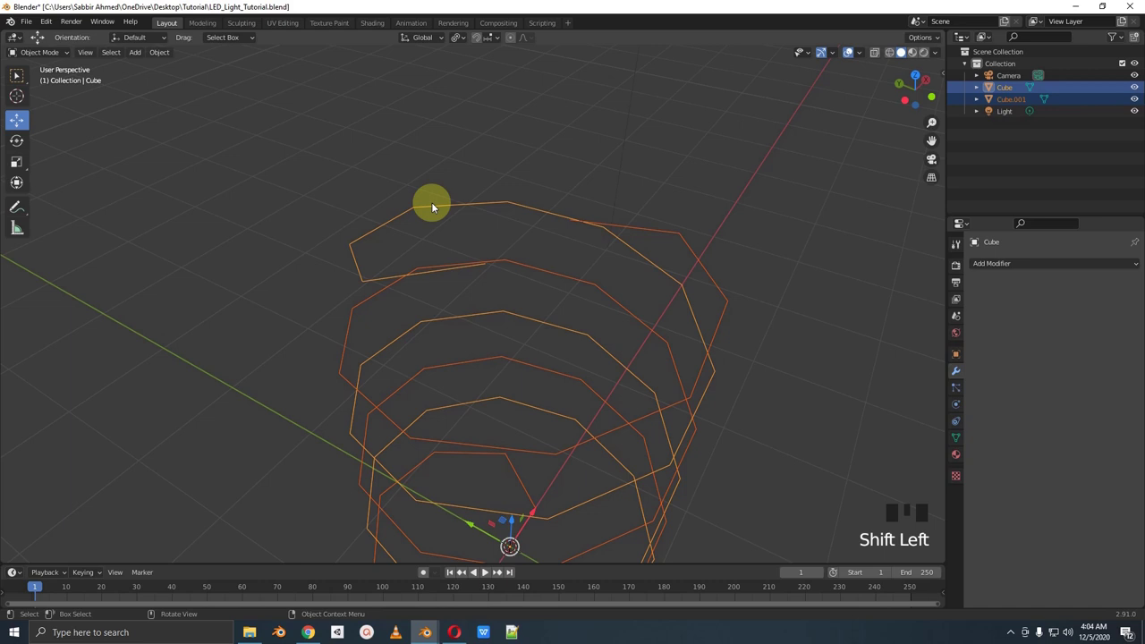
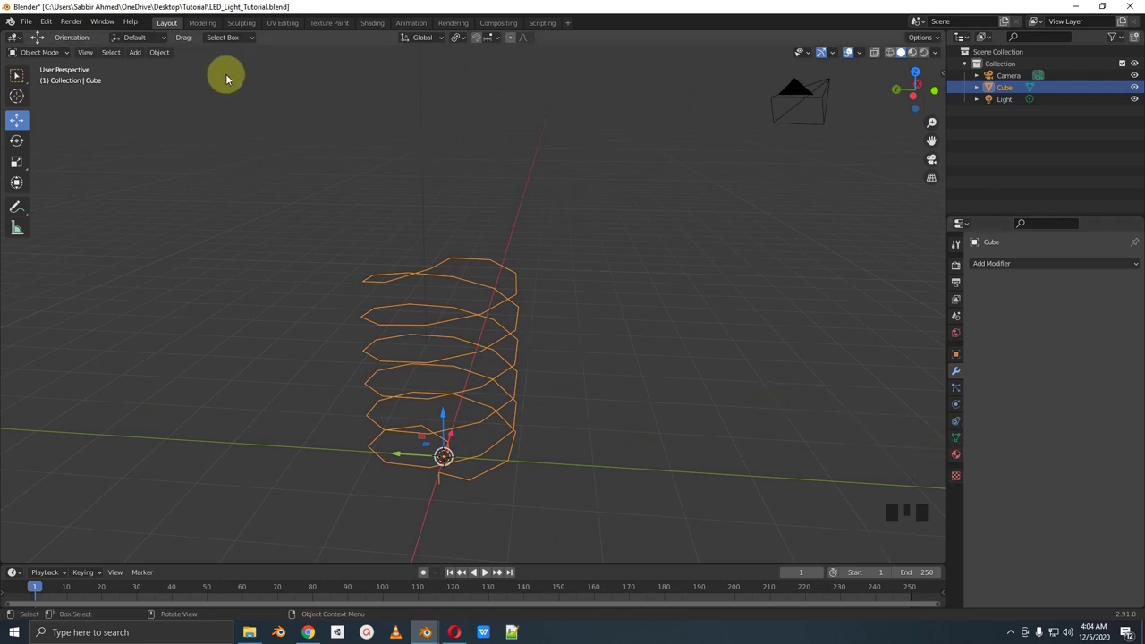
Convert the double-spiral mesh into a curve object
left_click_drag(165, 56, 321, 364)
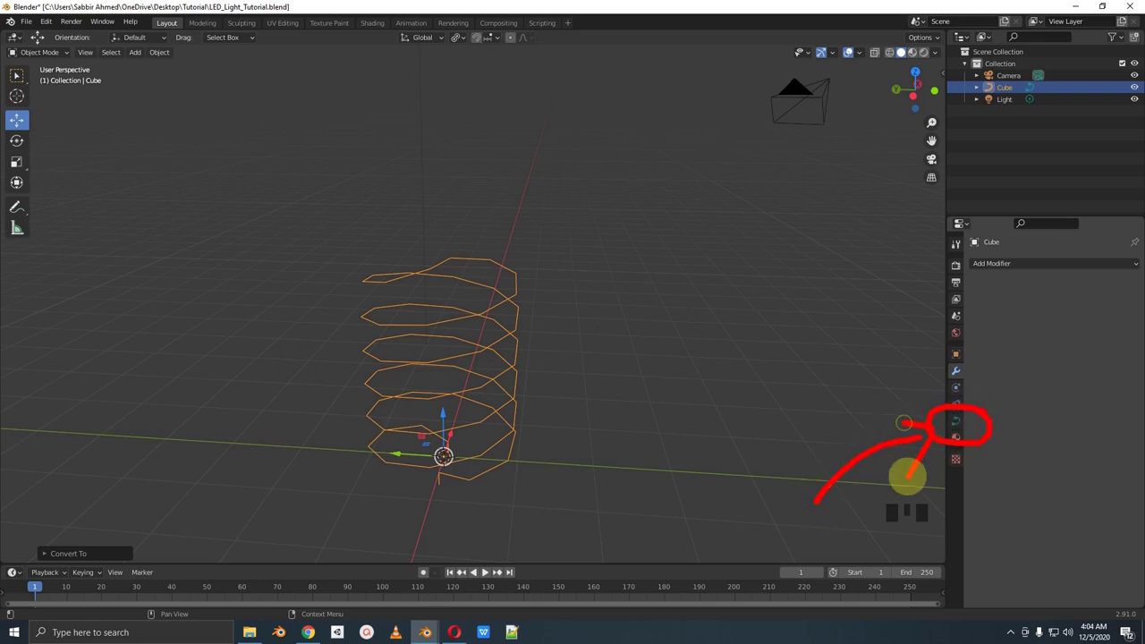
key("ctrl+z")
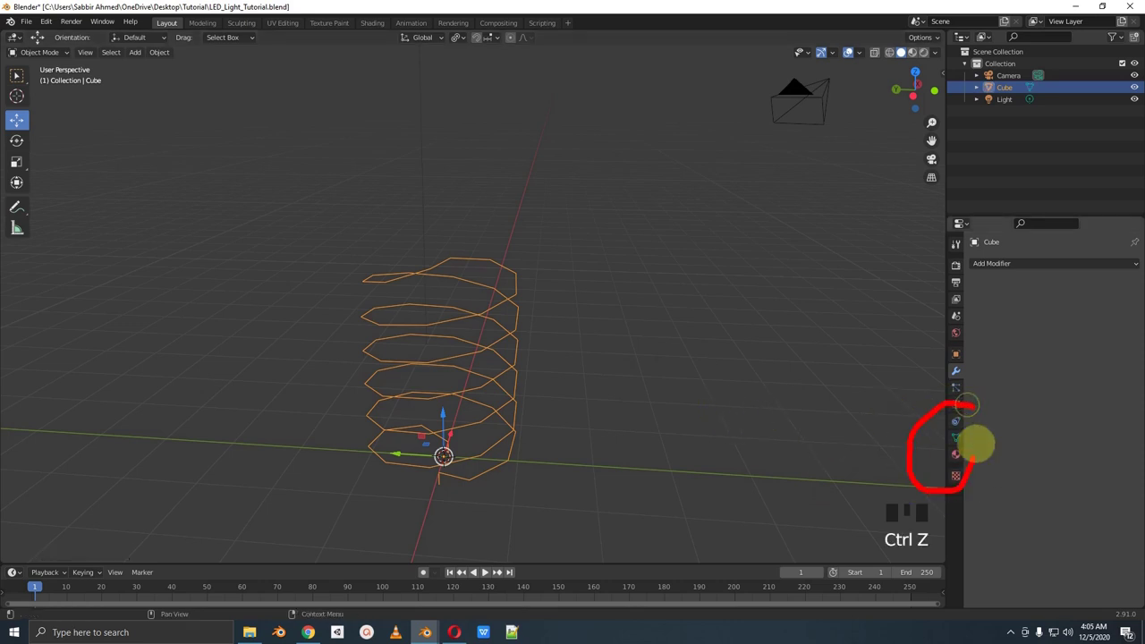
left_click_drag(168, 58, 912, 426)
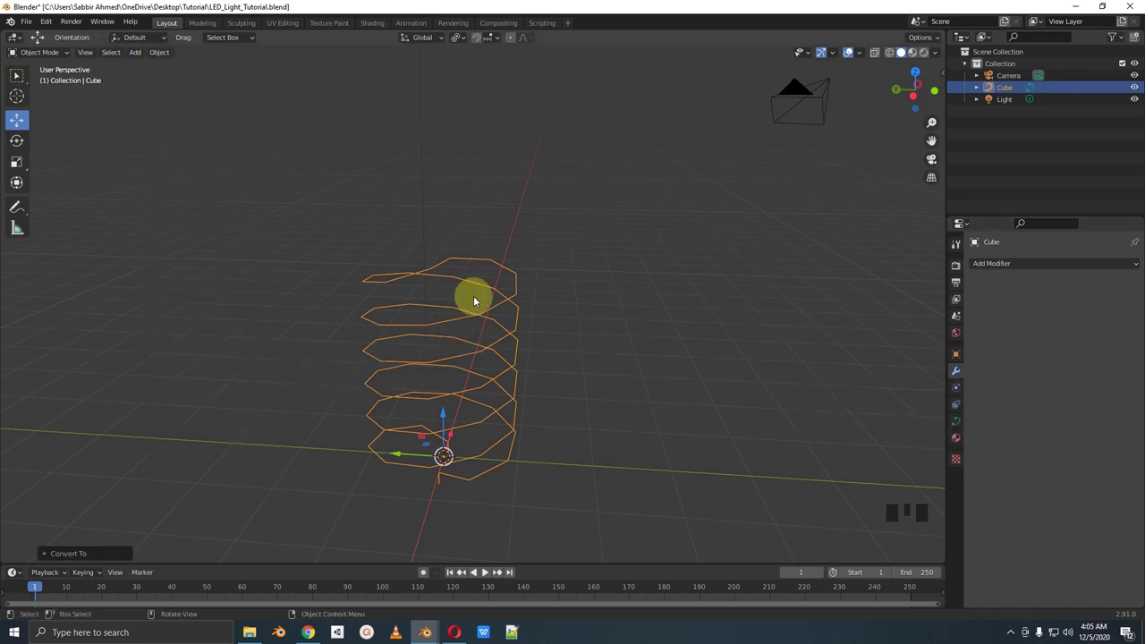
left_click_drag(478, 363, 959, 426)
Show the spiral curve's Object Data geometry settings to raise its bevel depth
left_click(959, 427)
scroll("up", 3)
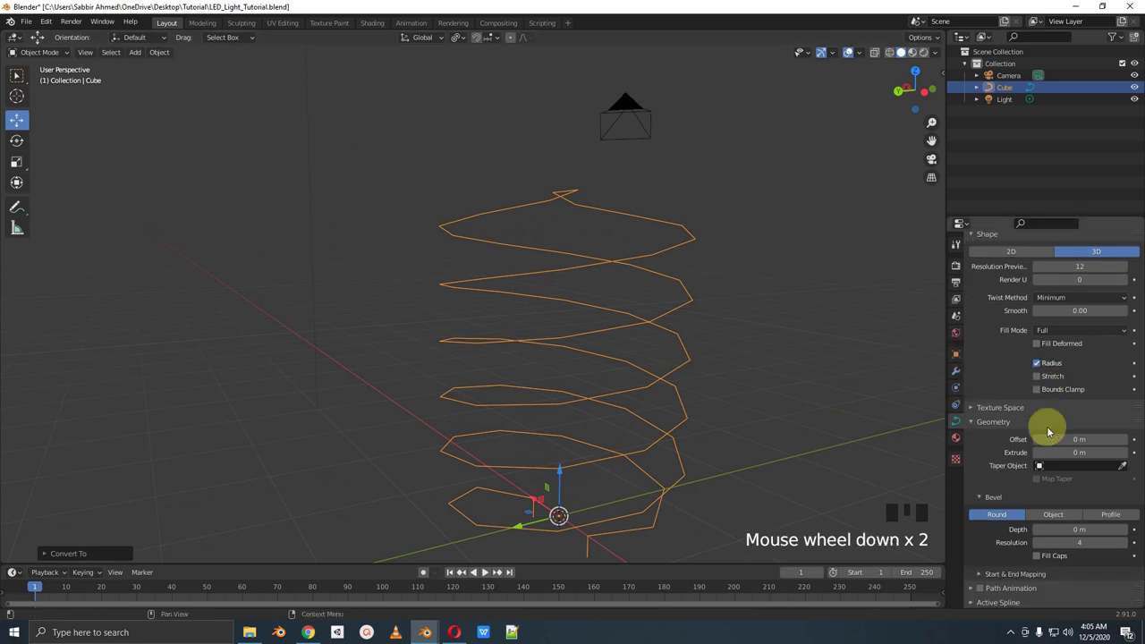
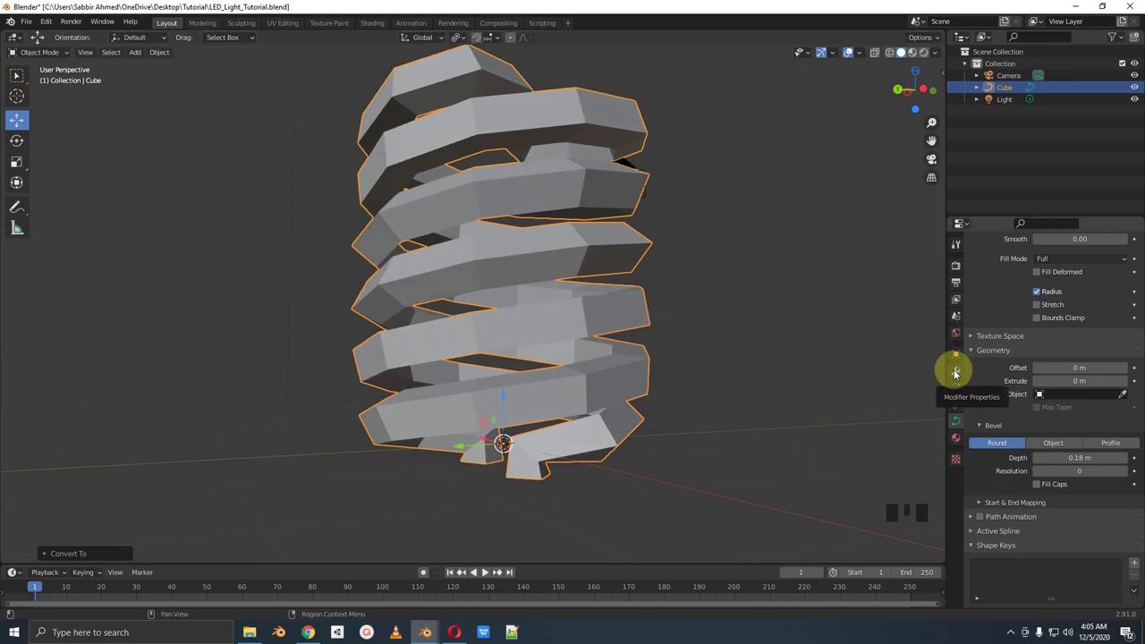
Add a Subdivision Surface modifier so the coil becomes smooth rounded tubing
left_click(953, 374)
left_click_drag(1021, 270, 528, 300)
left_click_drag(550, 317, 509, 289)
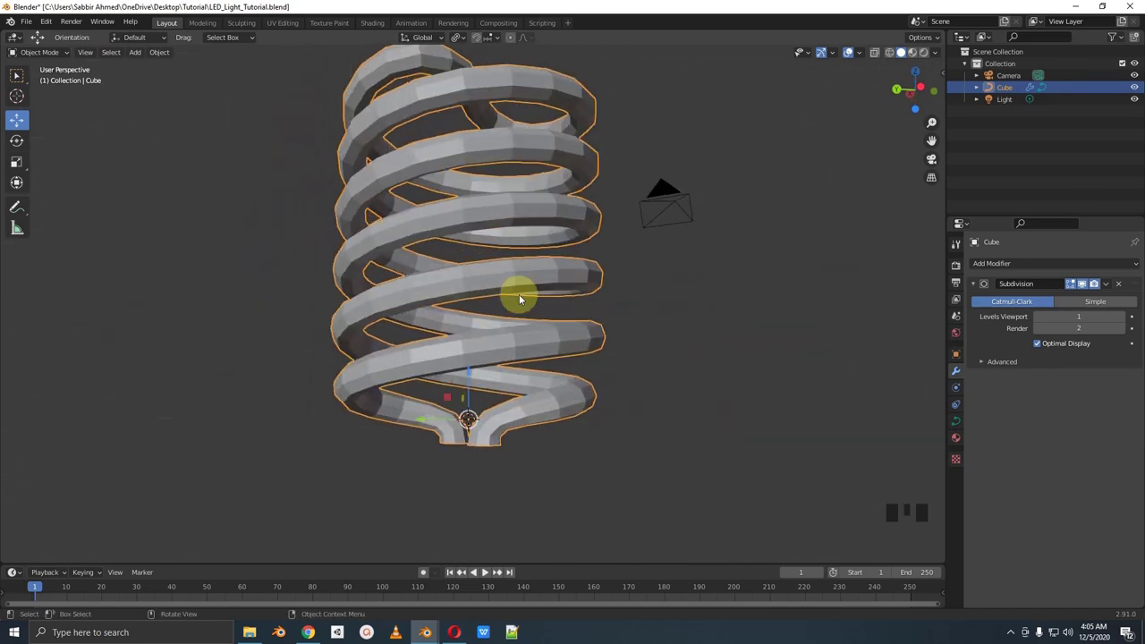
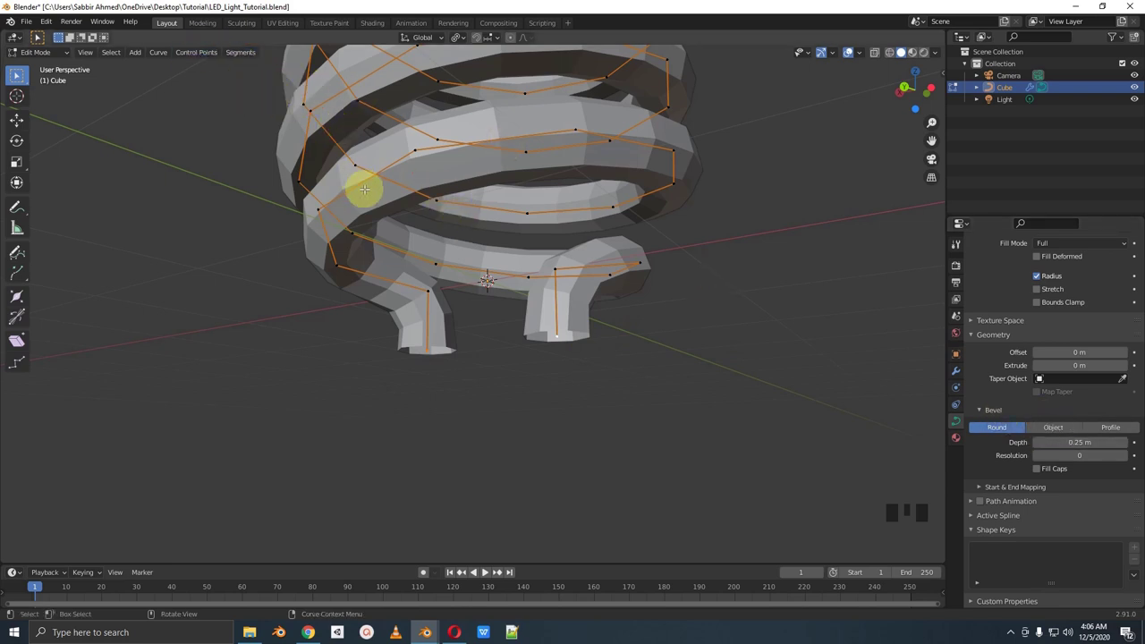
Leave curve editing and return the bent-leg coil to Object Mode
key("Tab")
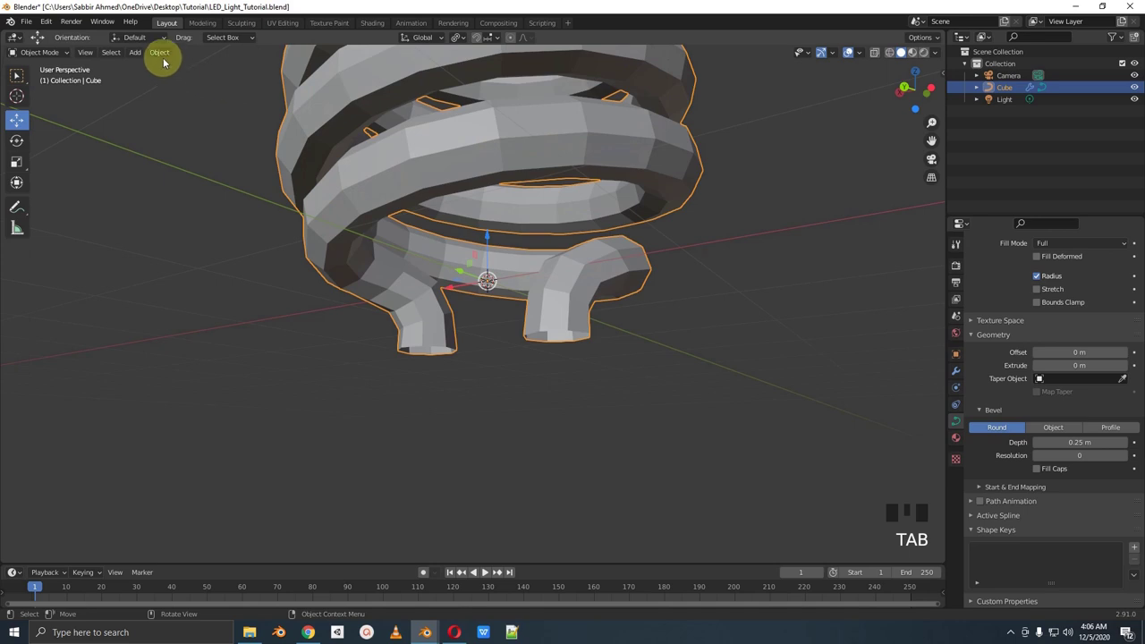
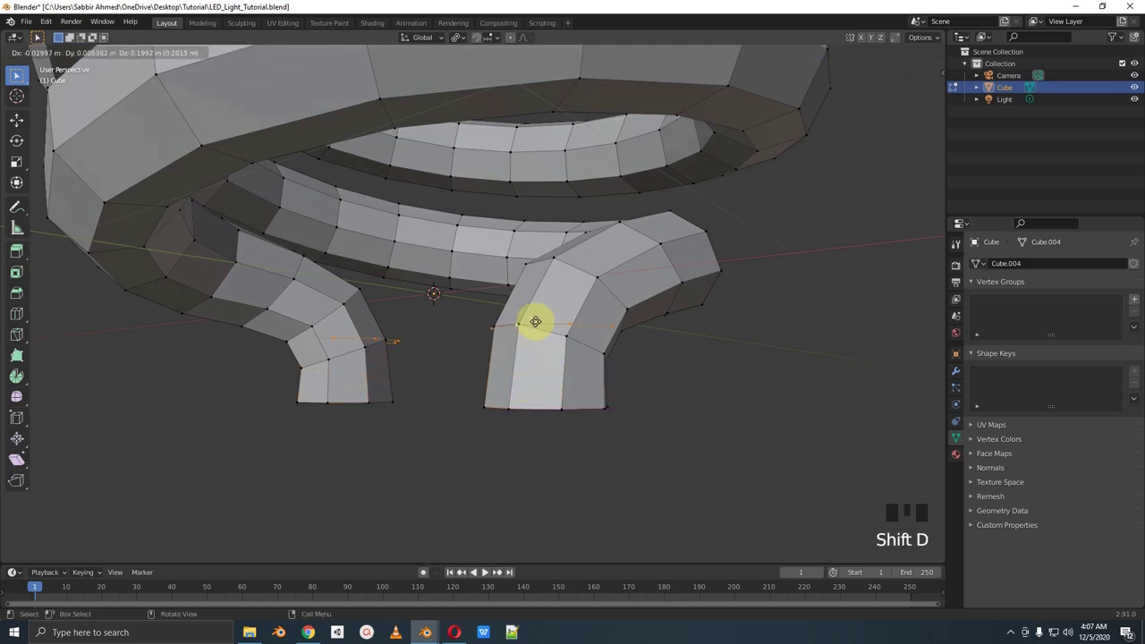
Duplicate the bottom rings of both legs and move them down along Z
key("g")
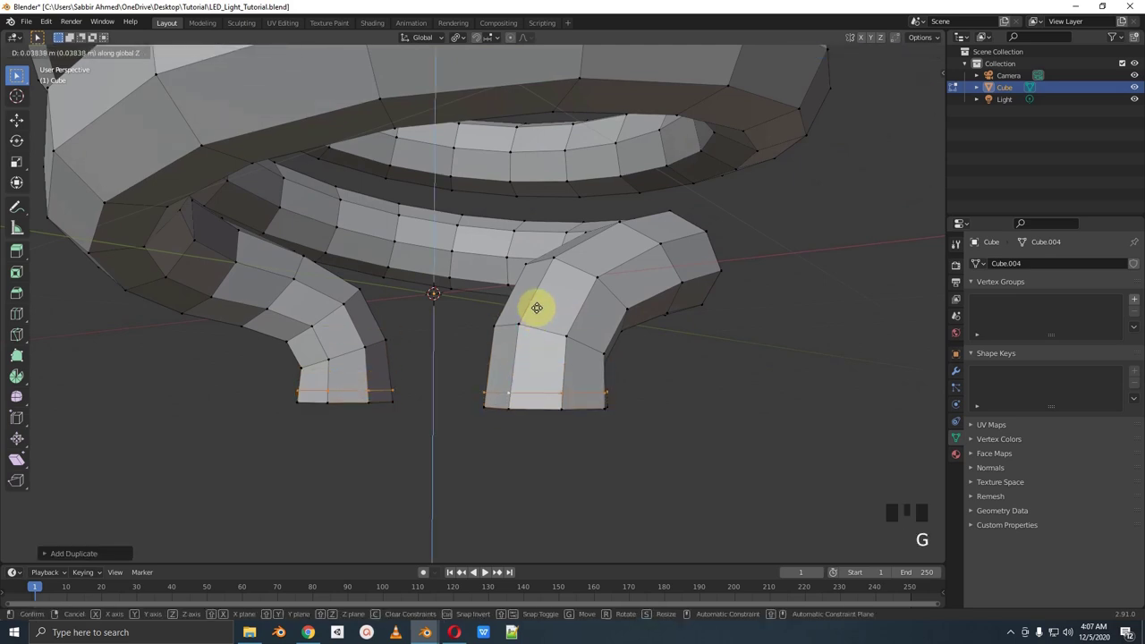
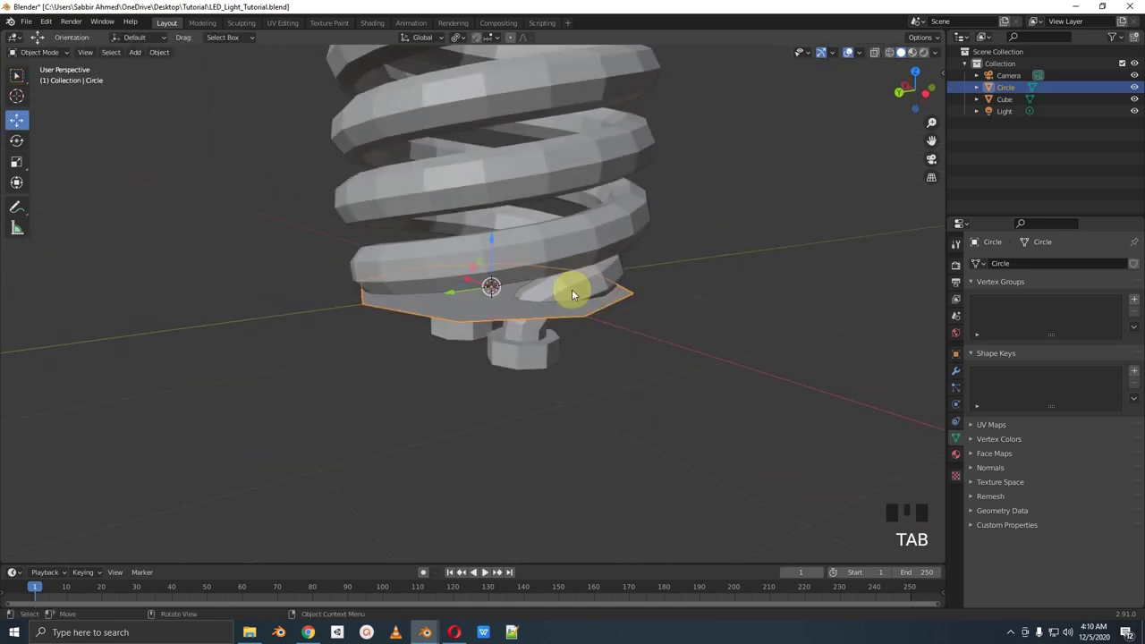
Lower the filled octagonal disc down beneath the coil legs
key("g")
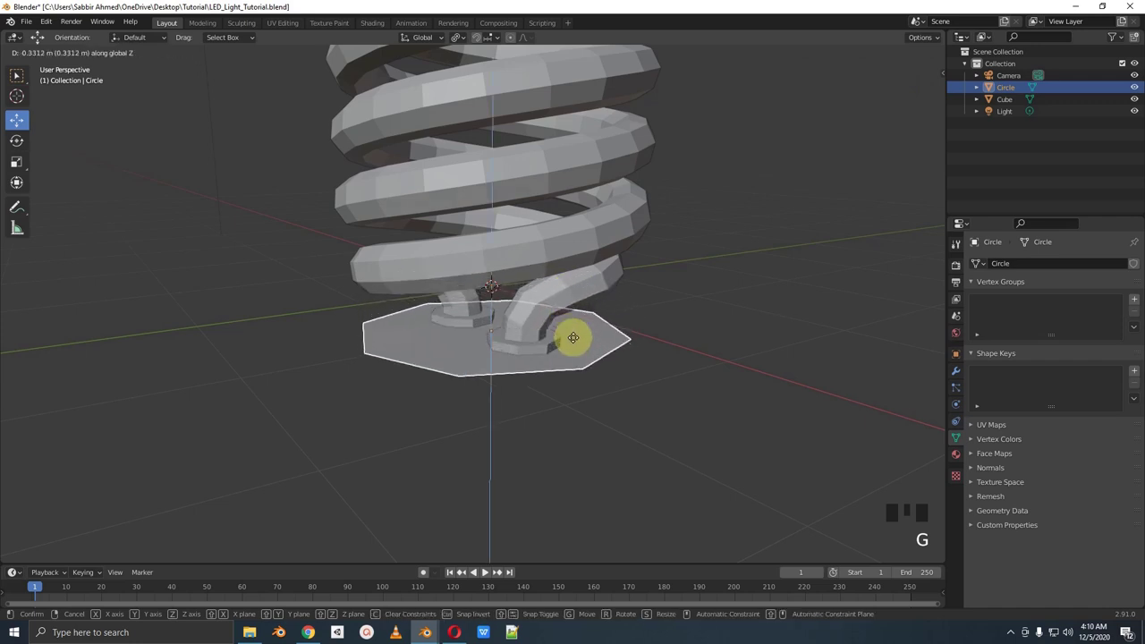
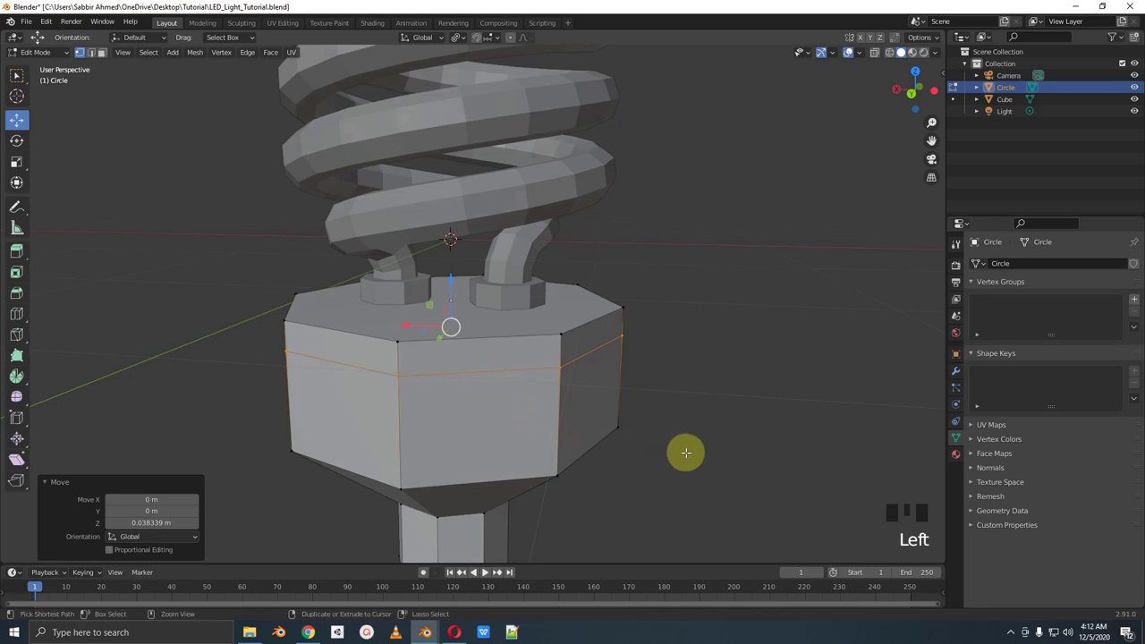
Bevel the middle edge loop of the octagonal housing into a groove ring
key("ctrl+b")
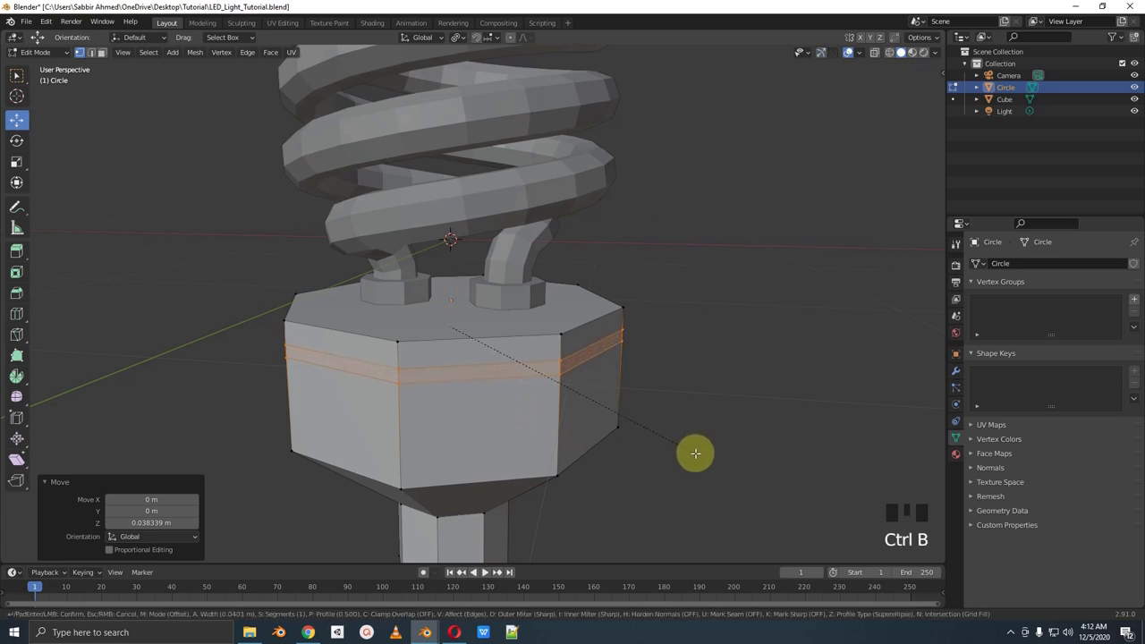
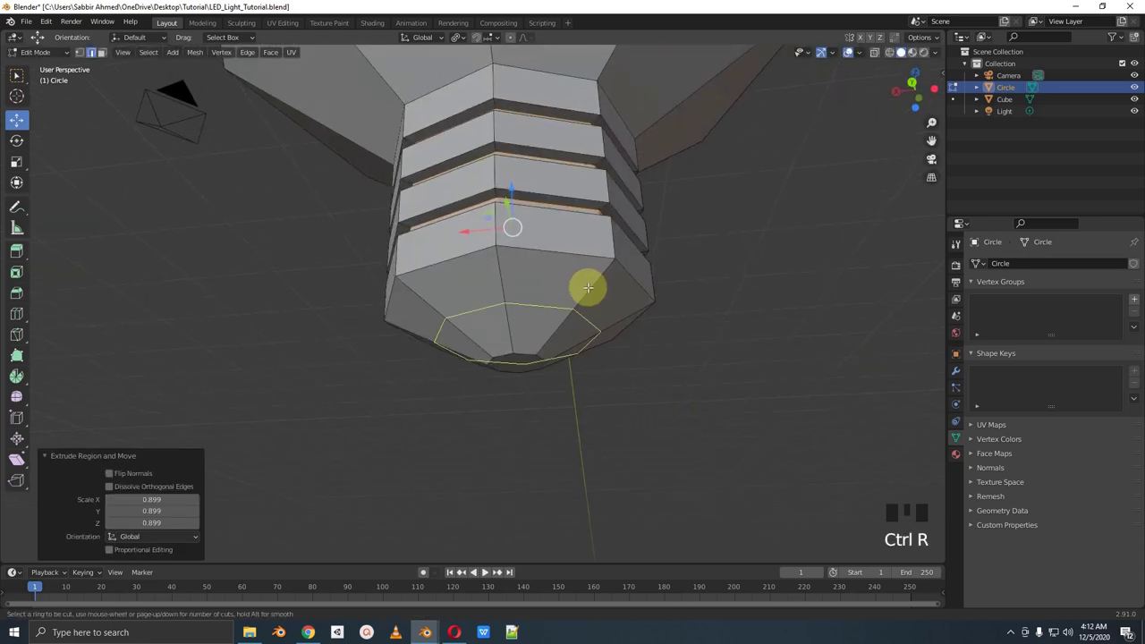
Cut an edge loop near the bottom of the neck and scale it wider at the base tip
key("g")
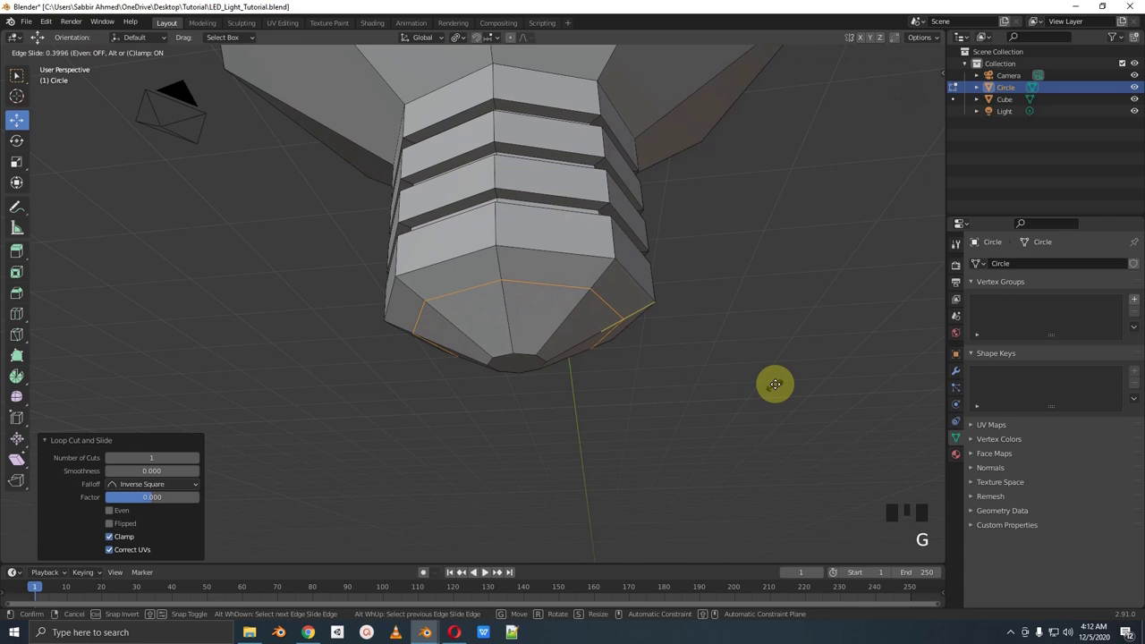
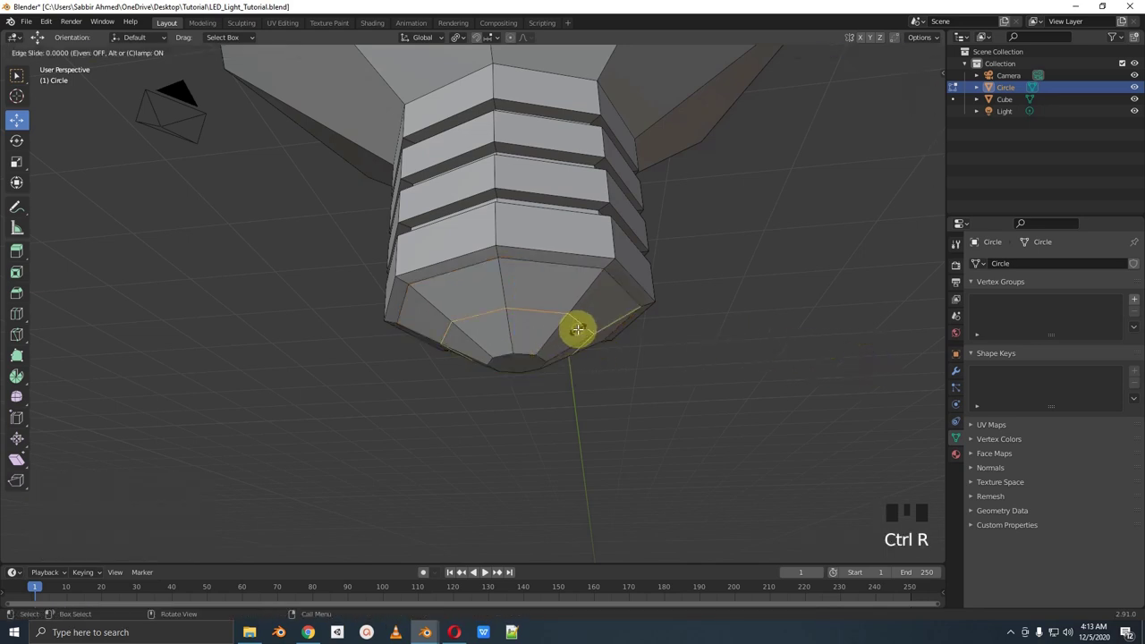
key("s")
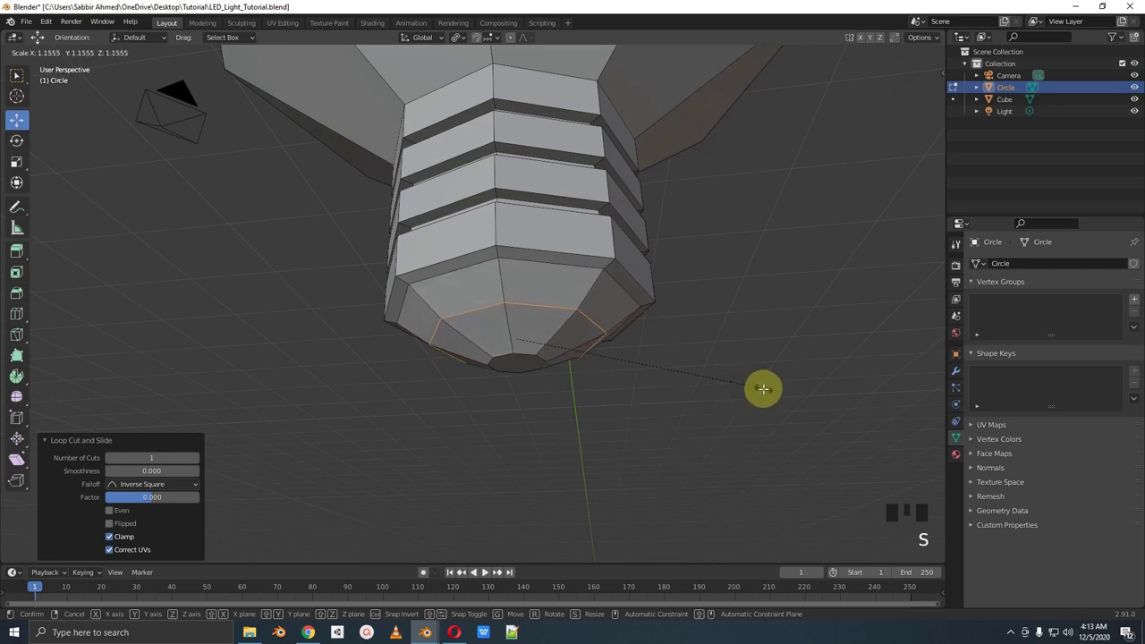
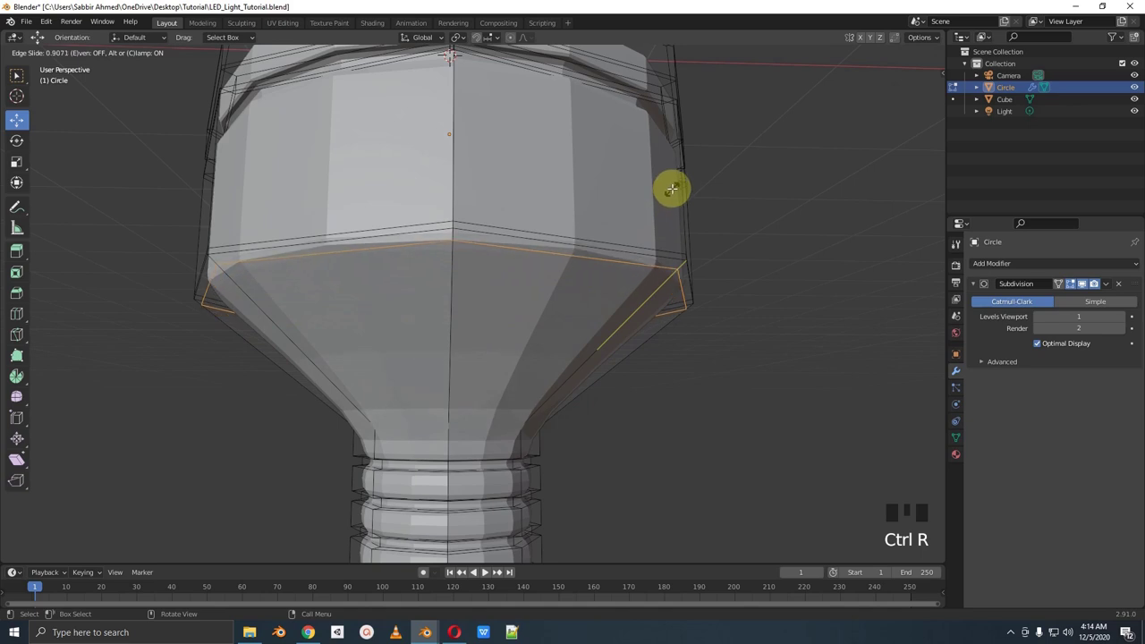
Loop-cut another edge loop near the base's neck to keep it crisp after smoothing
key("ctrl+r")
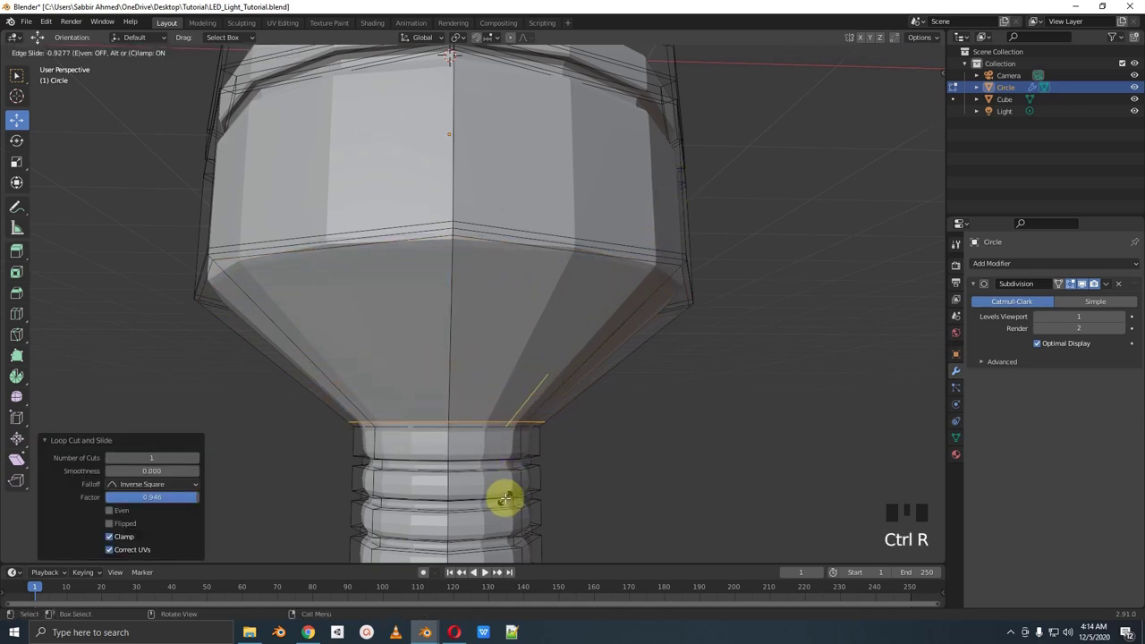
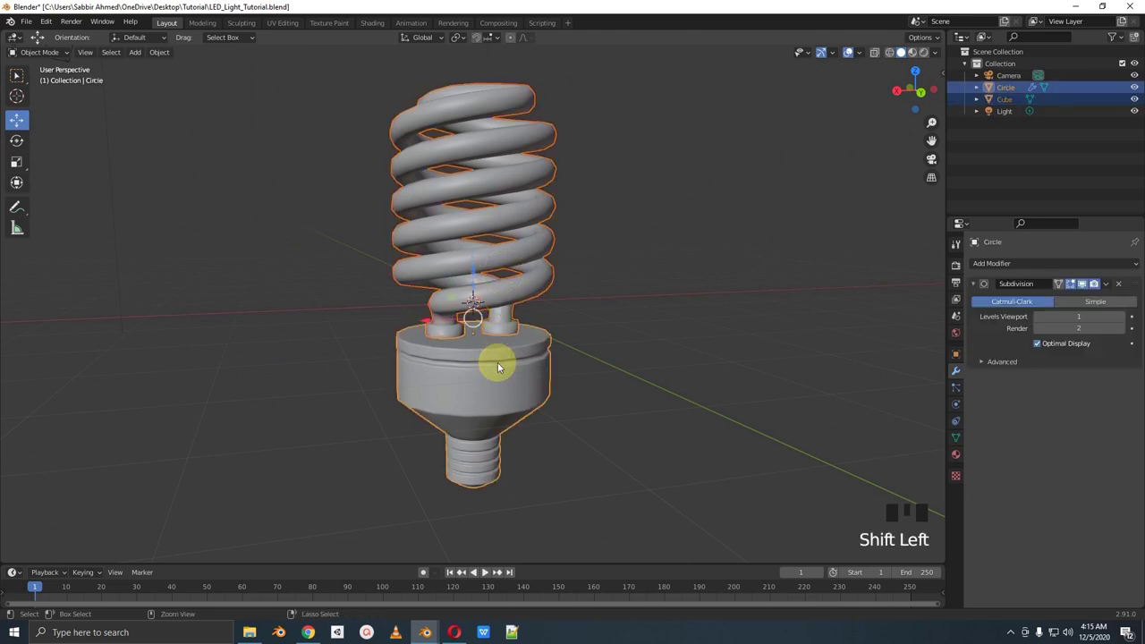
Join the spiral and base into one object and switch to the Shading workspace
key("ctrl+j")
left_click_drag(483, 412, 568, 389)
left_click_drag(588, 327, 367, 28)
left_click(366, 28)
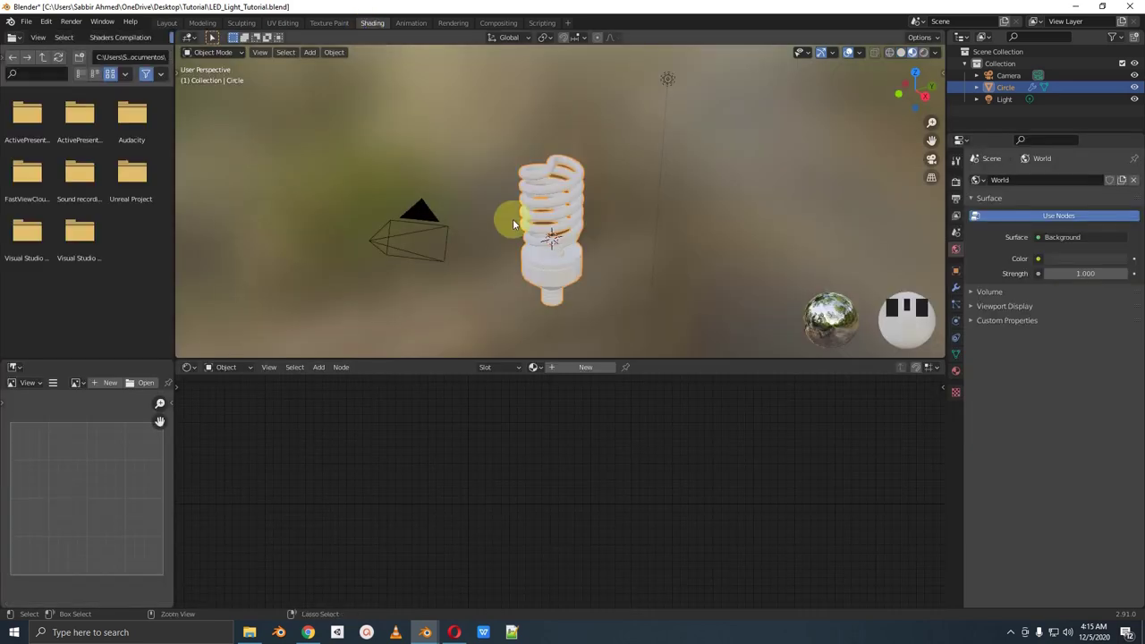
Place the peppermint_powerplant_1k HDRI as an Environment Texture in the world tree and start linking its Color to Background
left_click_drag(574, 280, 531, 266)
scroll("up", 3)
left_click_drag(527, 276, 582, 228)
scroll("up", 3)
left_click_drag(588, 247, 478, 468)
scroll("down", 3)
left_click_drag(477, 469, 757, 499)
left_click(769, 504)
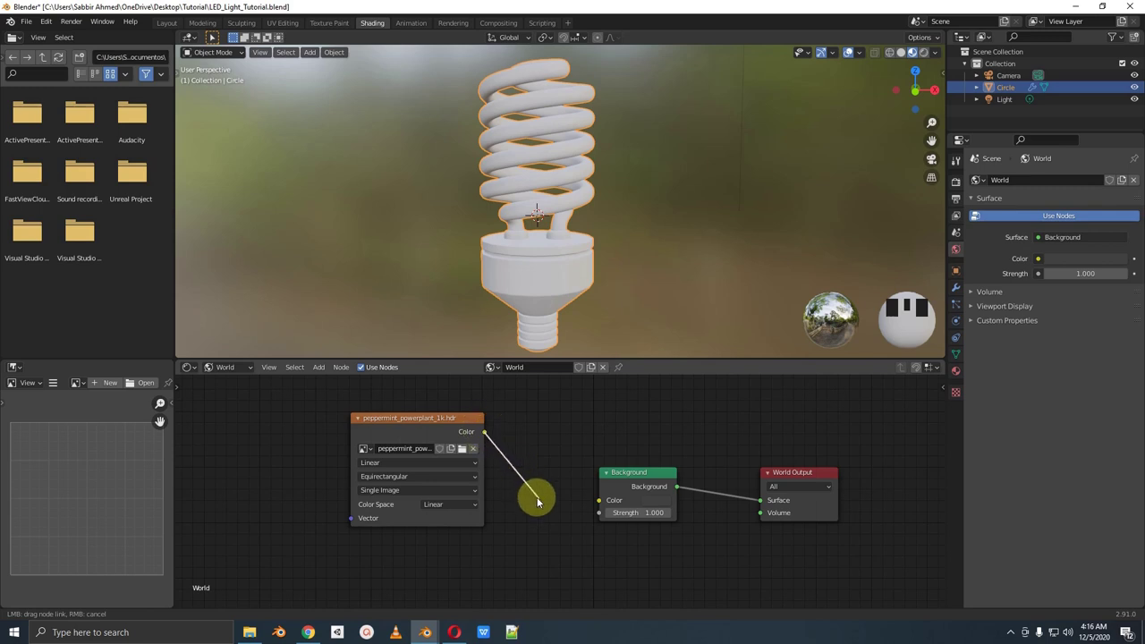
Connect the HDRI texture Color to the world Background Color input
scroll("up", 3)
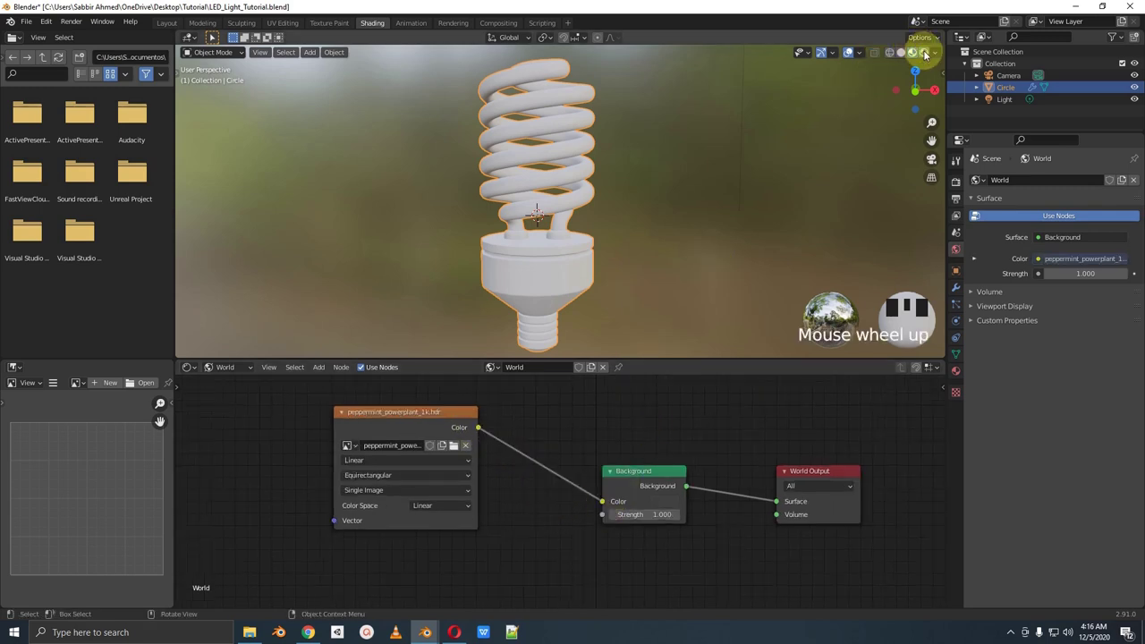
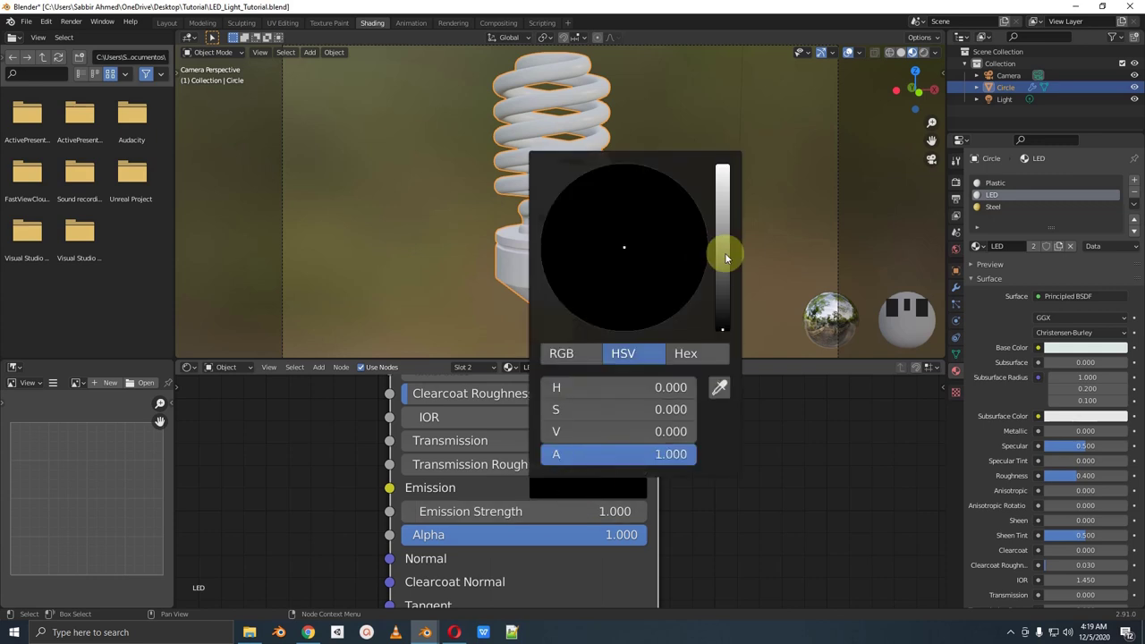
Raise the LED material's emission colour brightness to mid grey
left_click(729, 267)
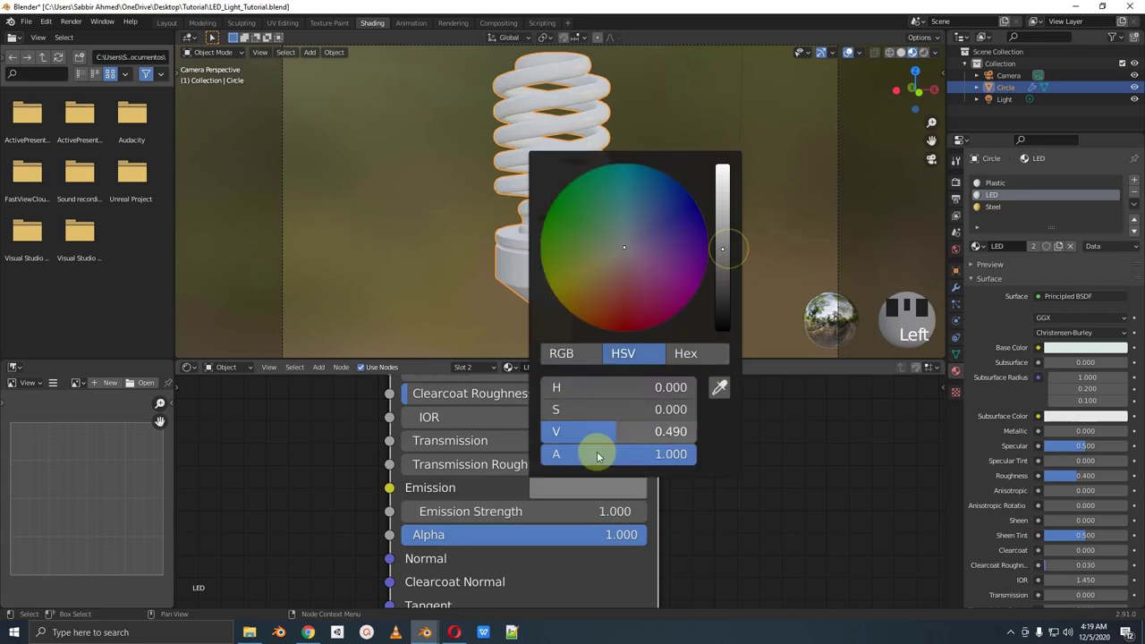
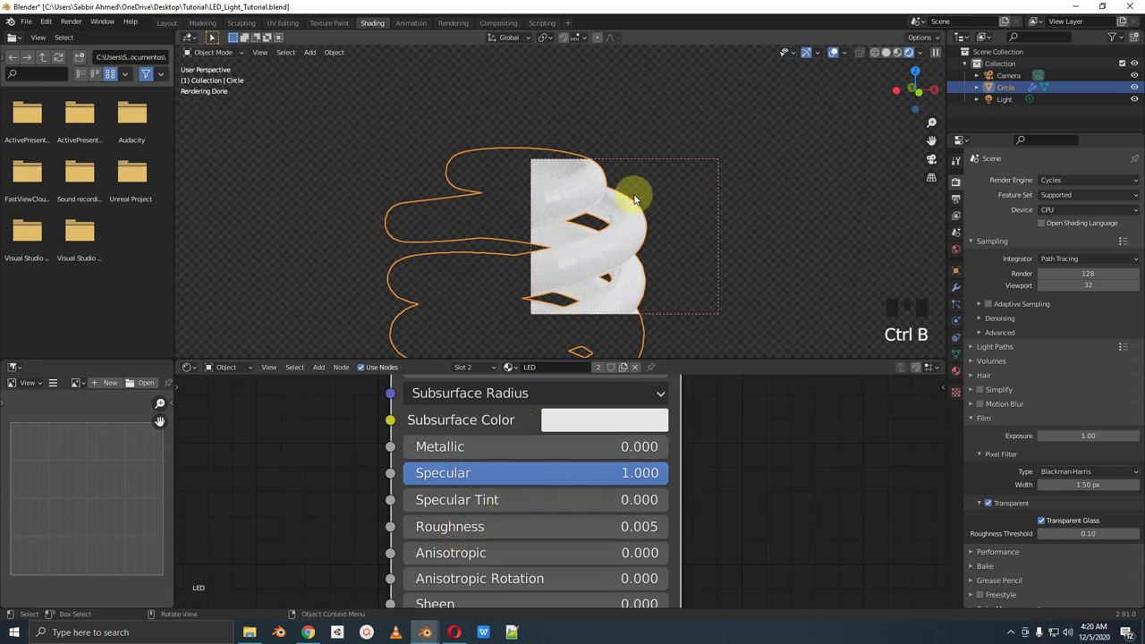
View the glossy LED-coated bulb through the scene camera
key("KP_0")
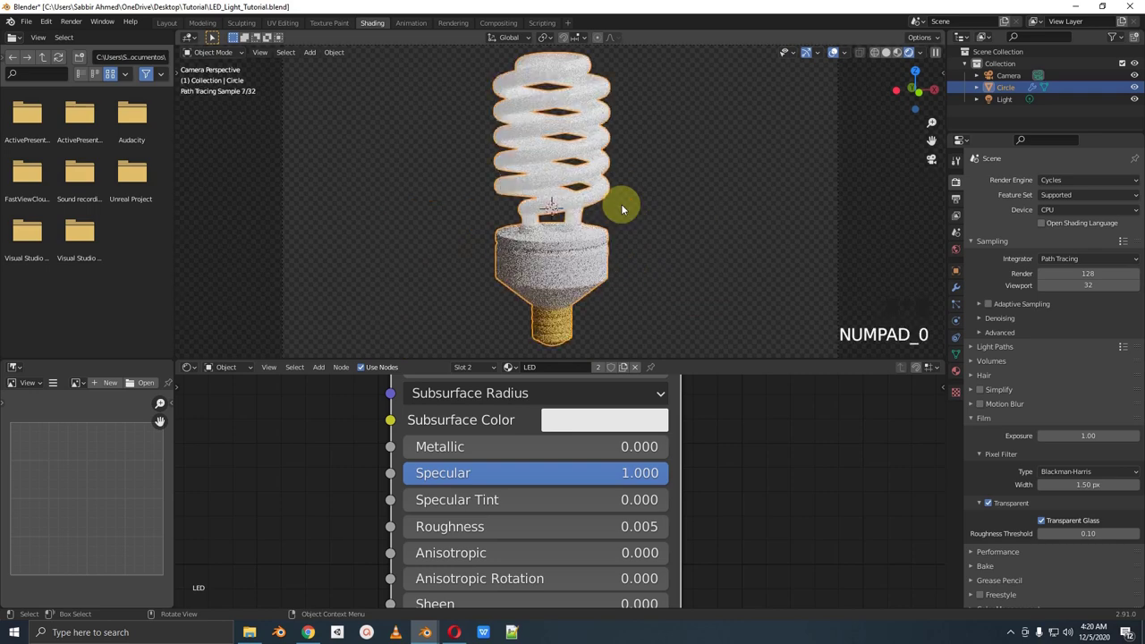
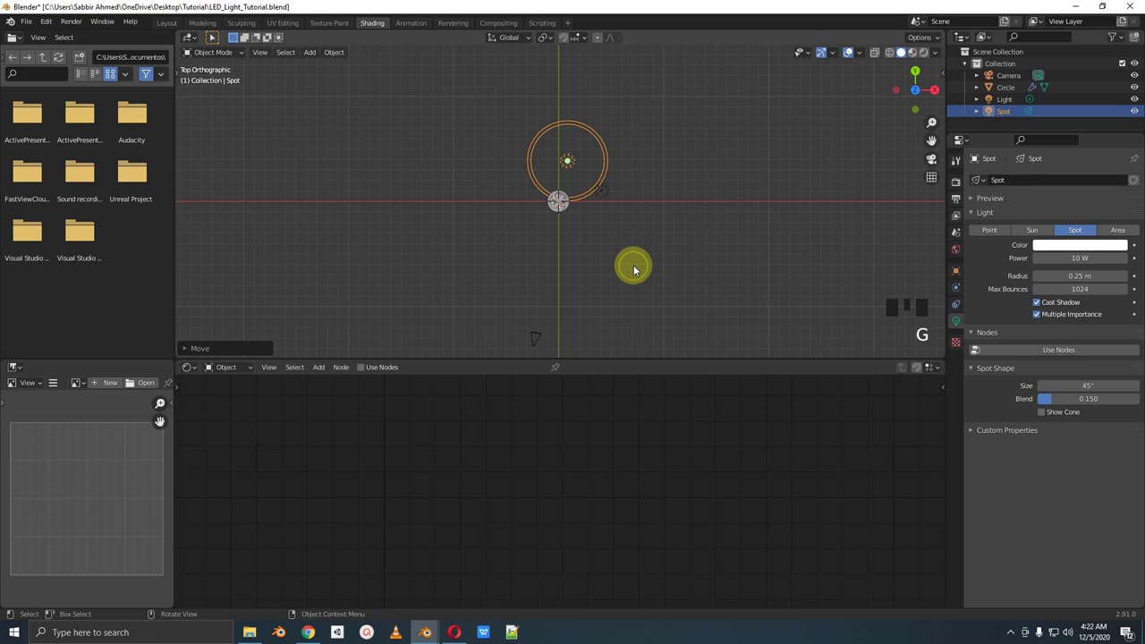
Rotate and move the spot light in side, top and front views so its cone aims at the bulb
key("KP_3")
key("r")
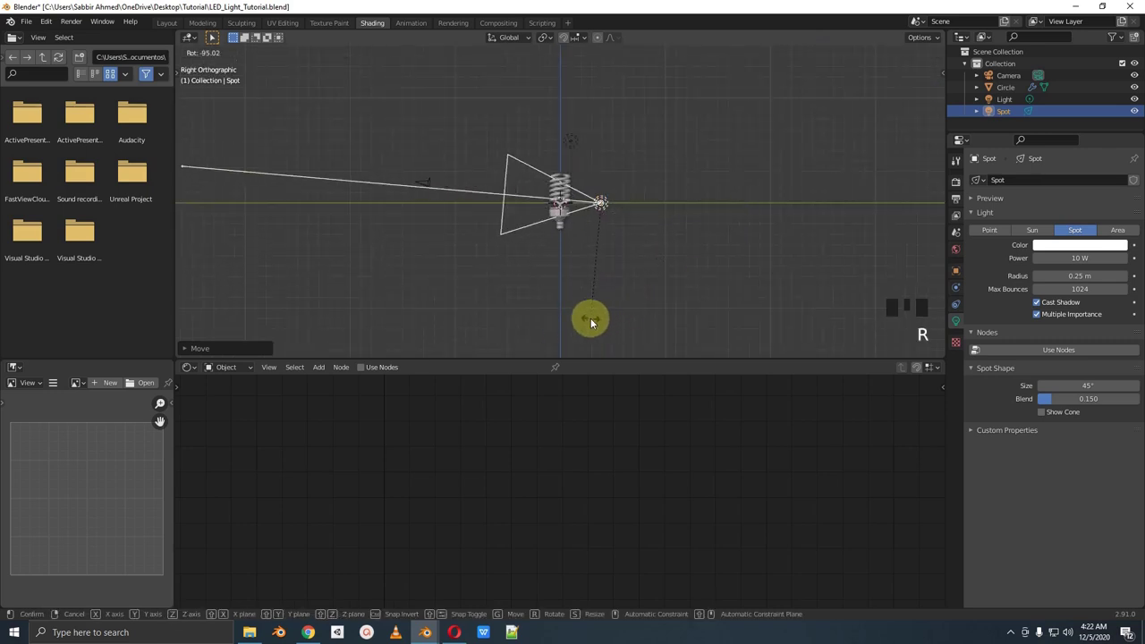
key("KP_7")
scroll("up", 3)
key("g")
key("r")
key("g")
key("r")
key("g")
key("KP_3")
key("KP_1")
Finish positioning the first spot light beside the bulb in top view
key("r")
key("g")
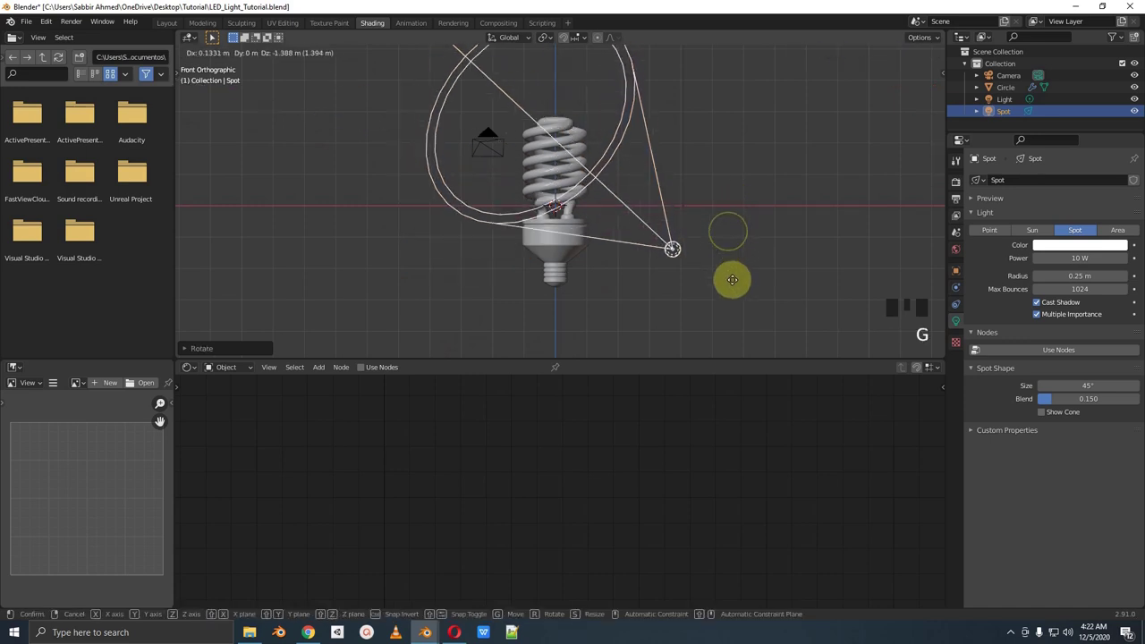
key("KP_7")
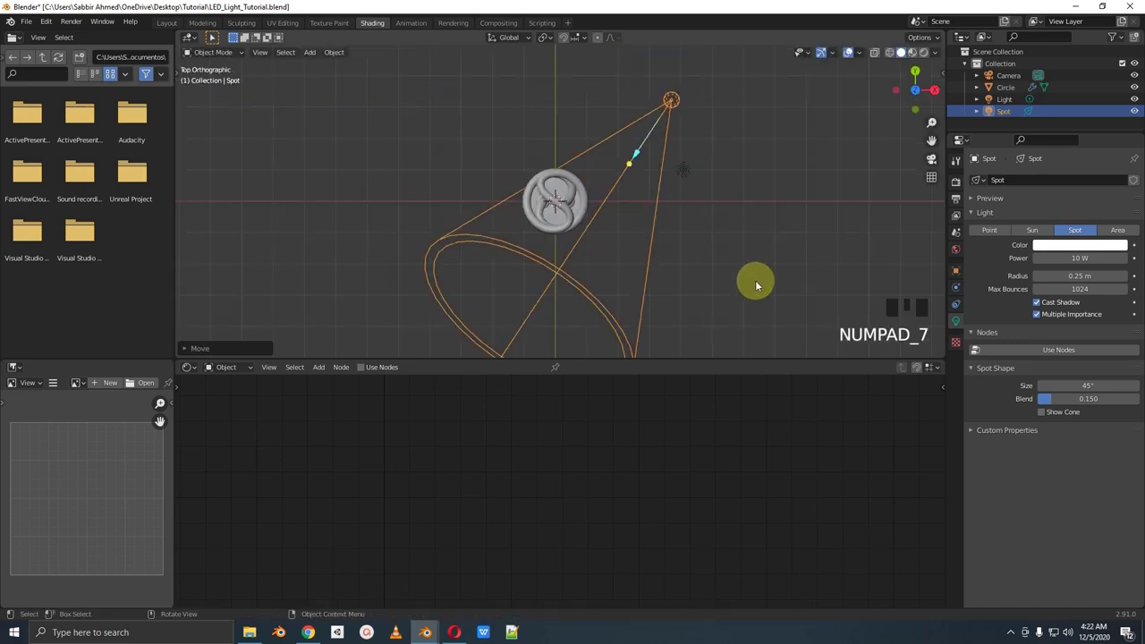
key("g")
left_click_drag(738, 249, 673, 162)
key("KP_7")
Duplicate the spot to the bulb's opposite side and rotate Spot.001 to aim across the coil
key("shift+d")
key("r")
key("g")
key("r")
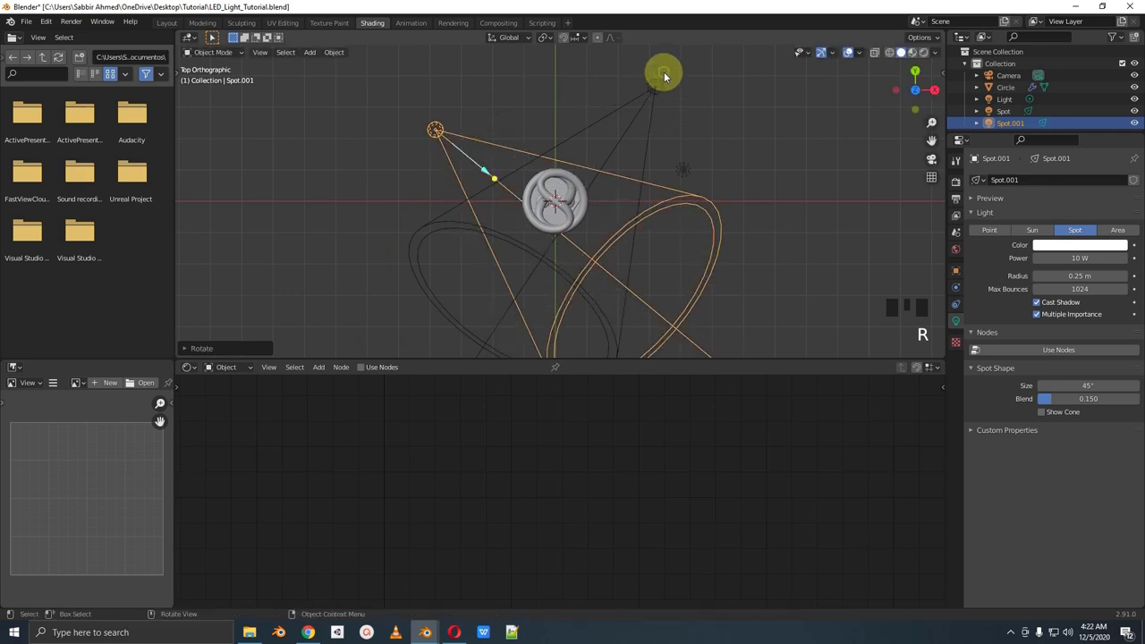
key("KP_1")
key("r")
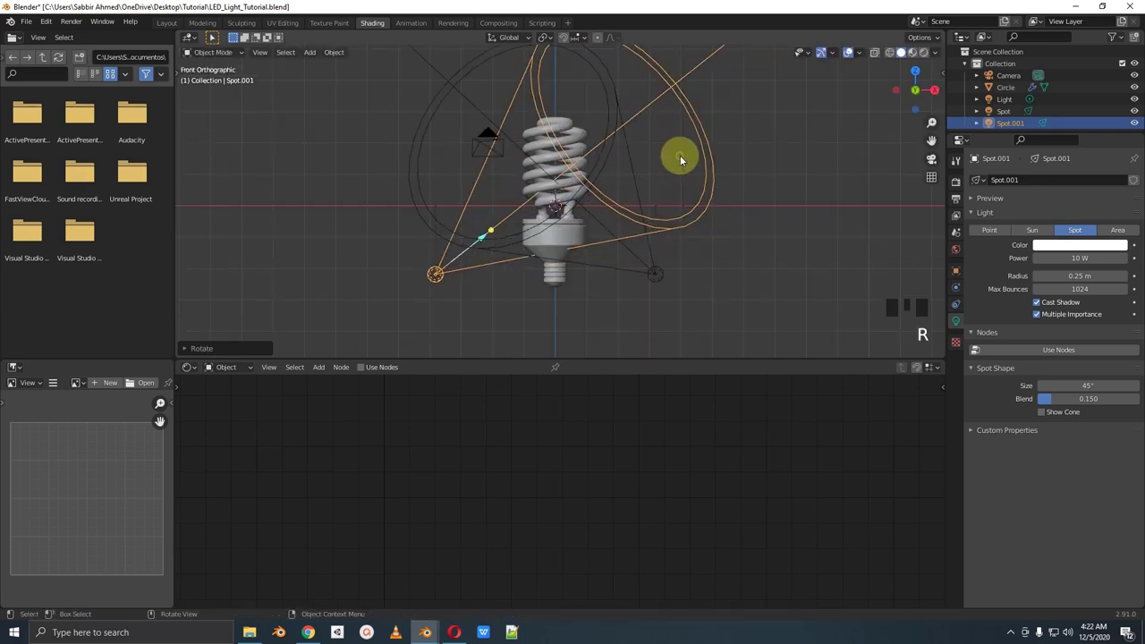
key("KP_7")
key("g")
key("r")
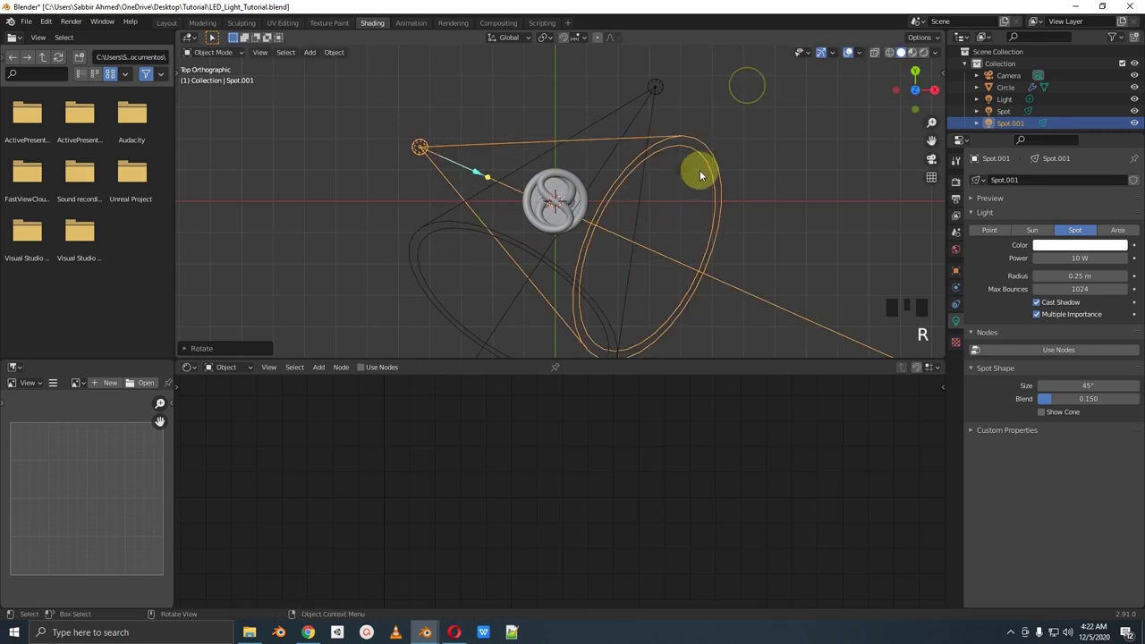
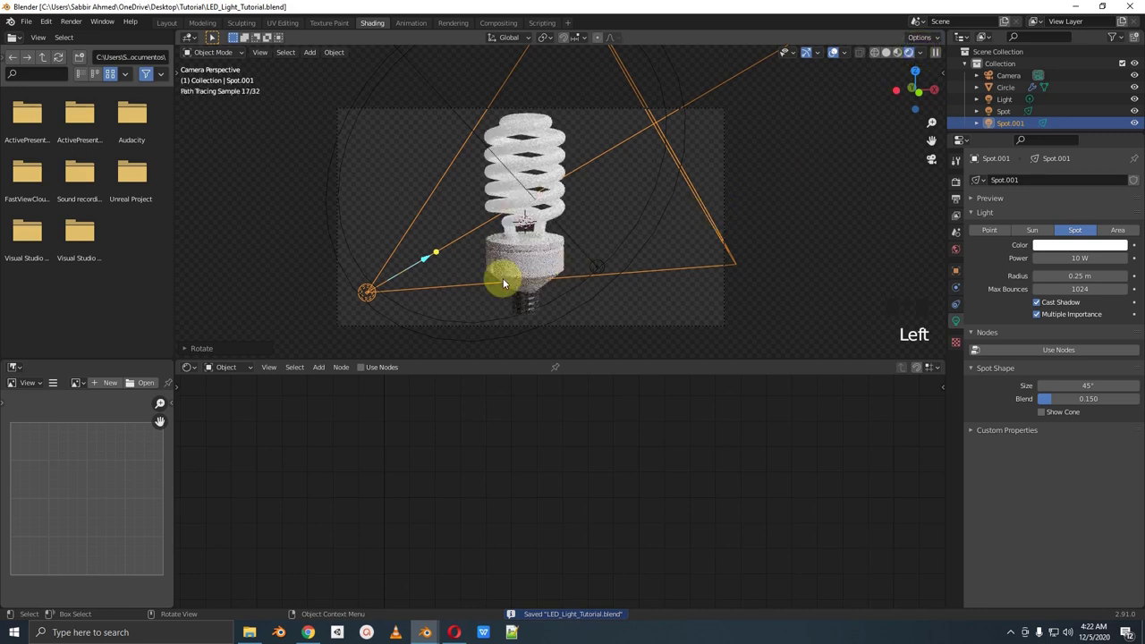
Raise the first spot light's power from 10 W to 150 W and view the lights from the top
left_click(599, 264)
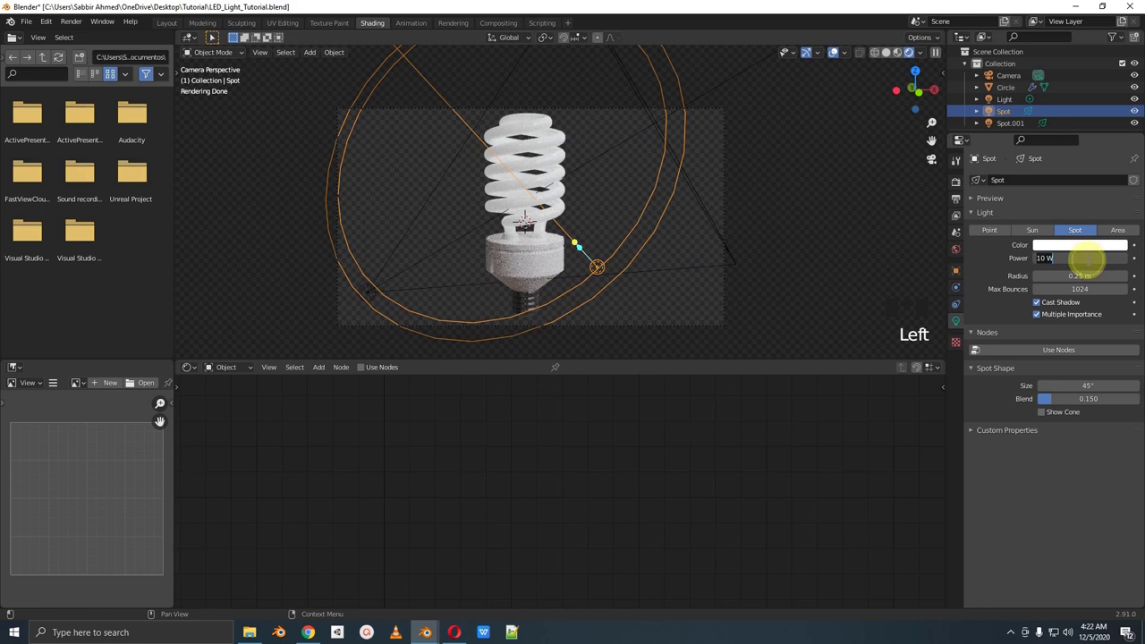
key("KP_0")
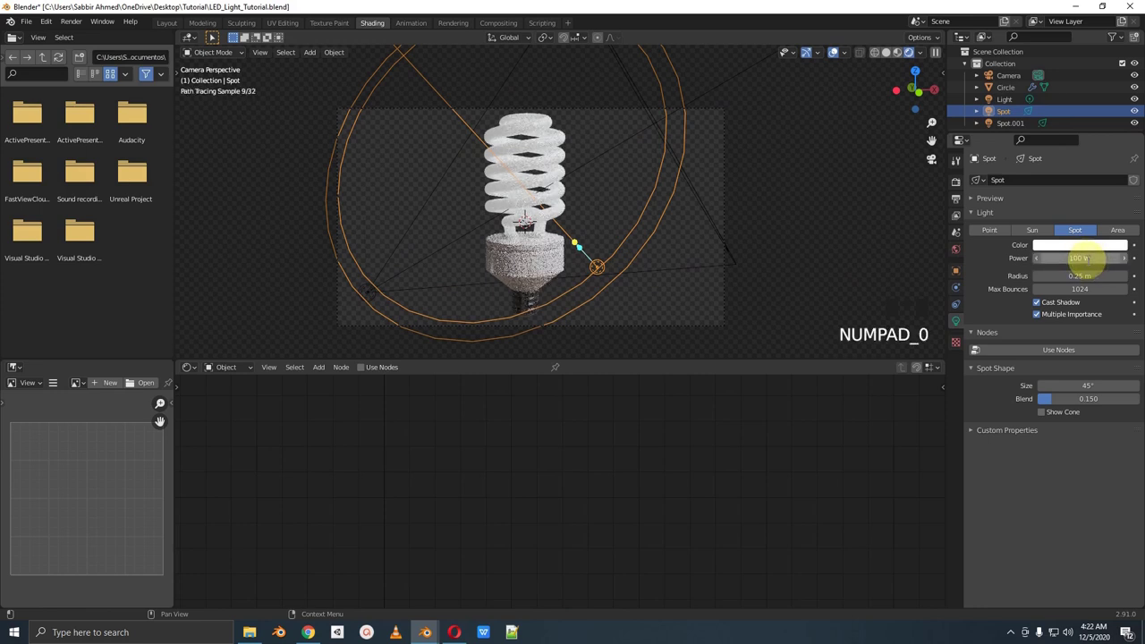
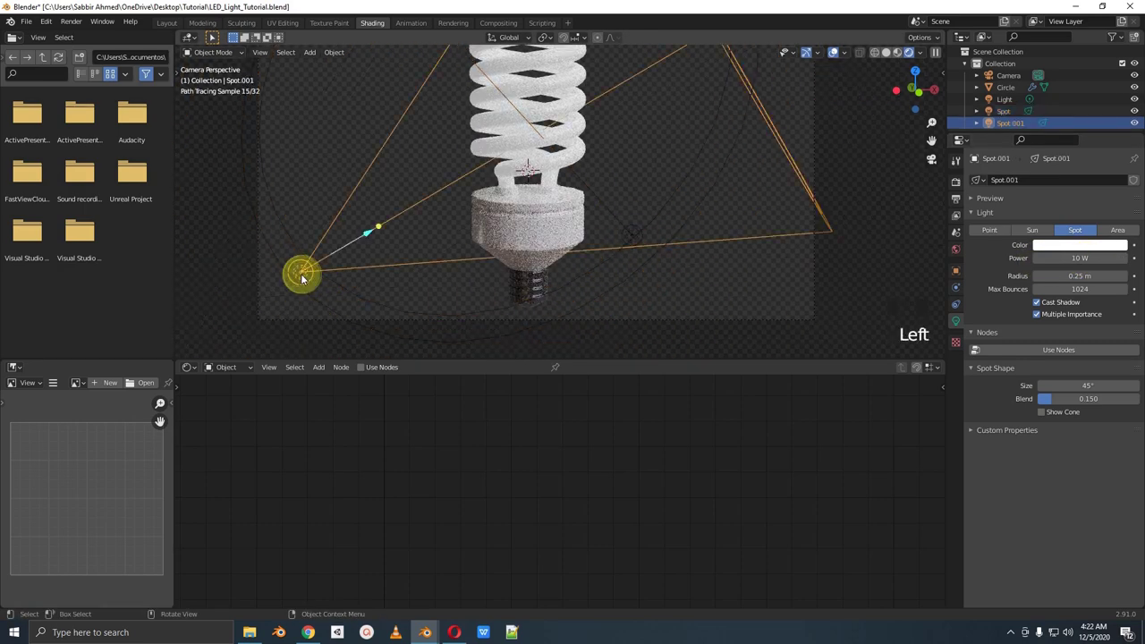
key("KP_7")
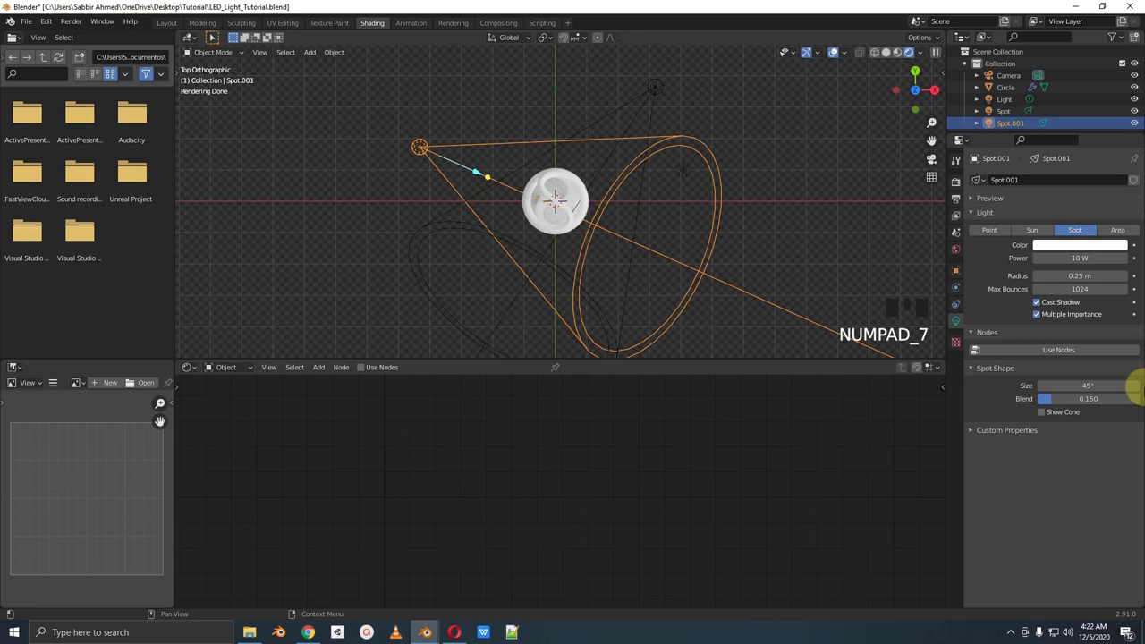
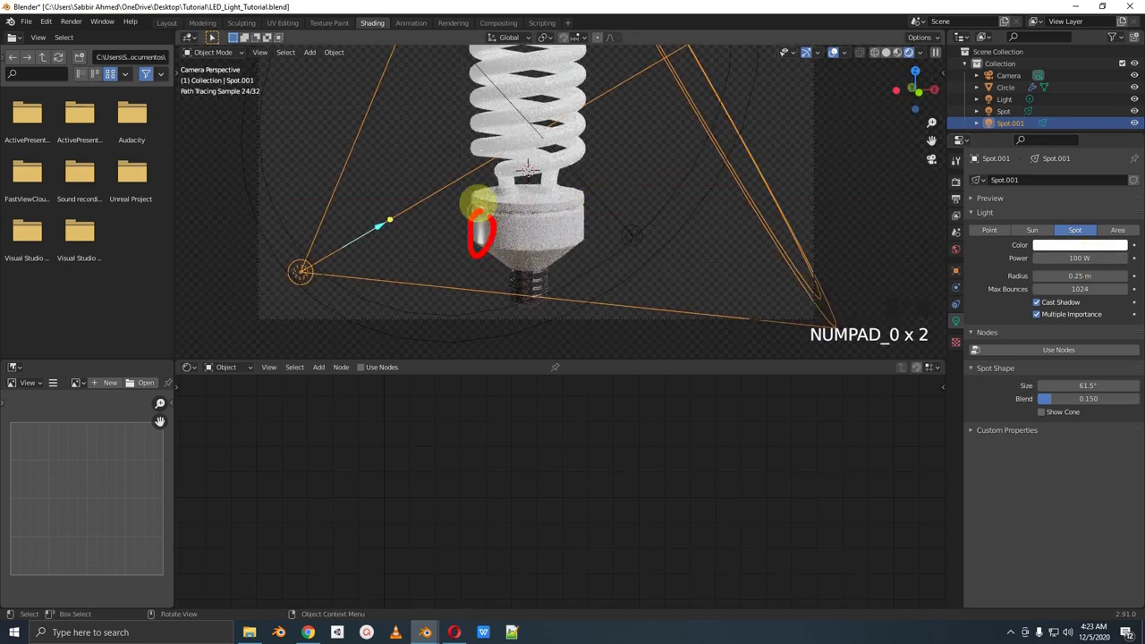
Select the bulb base and raise its Steel material's Metallic value to about 0.964
scroll("down", 3)
middle_click(607, 244)
scroll("up", 3)
left_click_drag(566, 263, 545, 279)
scroll("up", 3)
left_click(553, 219)
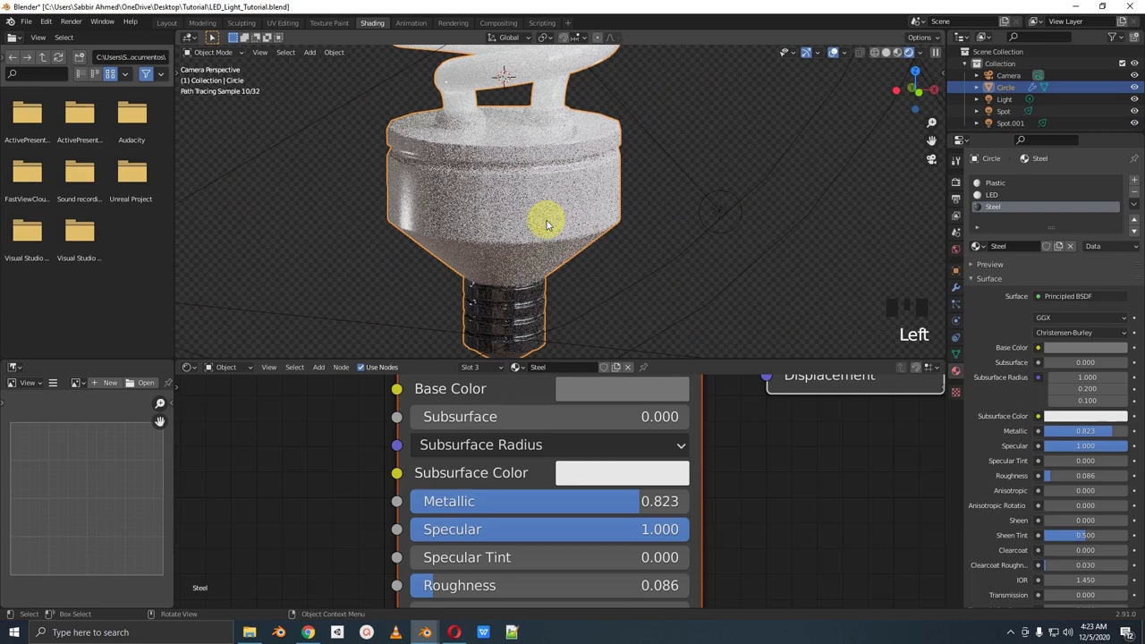
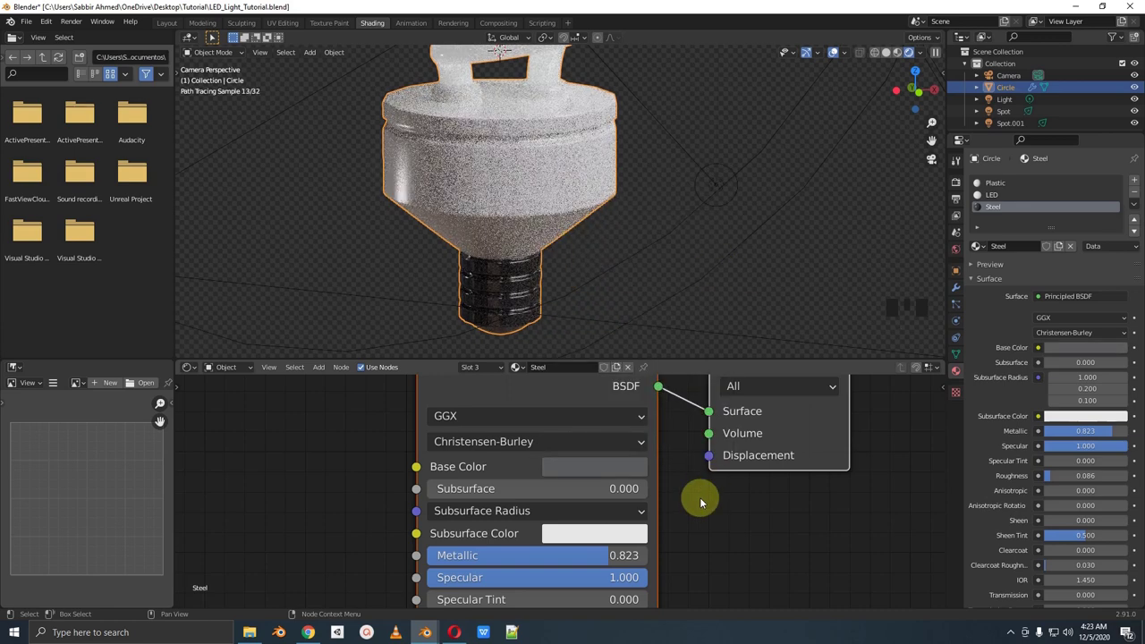
left_click_drag(602, 558, 690, 547)
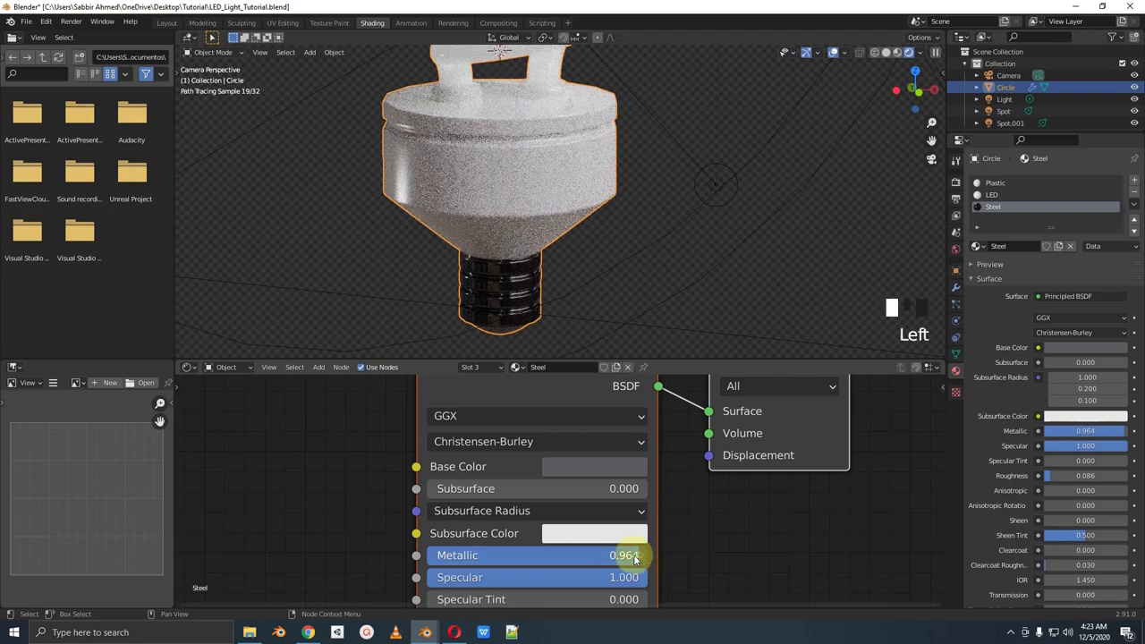
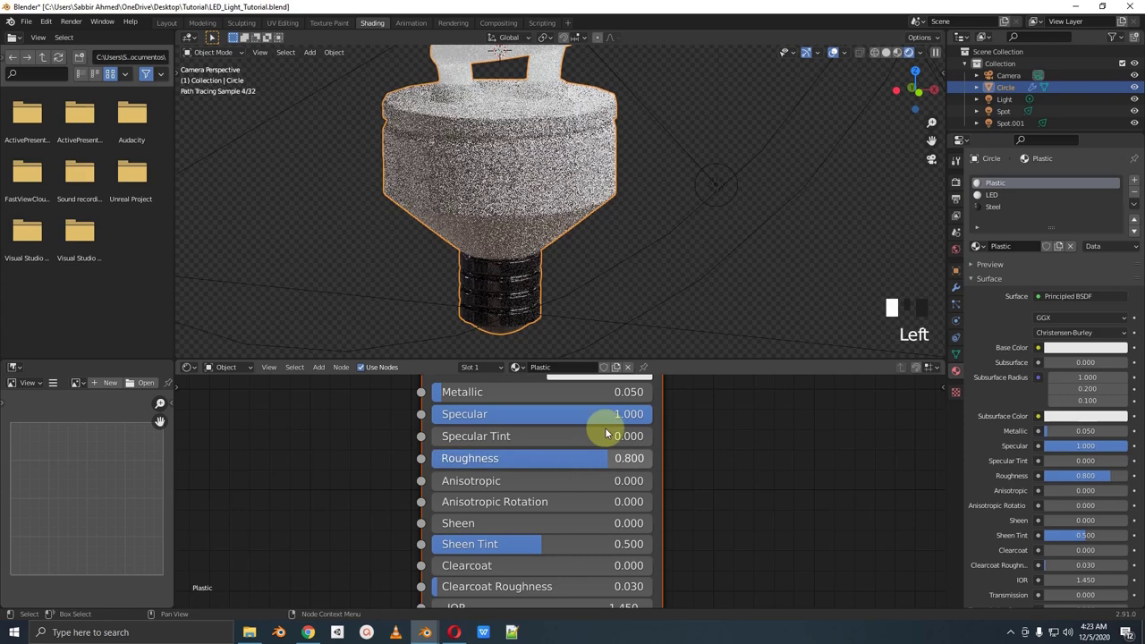
Frame the whole bulb in the viewport and save the scene file with Ctrl+S
scroll("down", 3)
left_click_drag(602, 190, 605, 213)
scroll("down", 3)
left_click_drag(607, 184, 603, 206)
scroll("down", 3)
left_click_drag(604, 200, 602, 167)
key("ctrl+s")
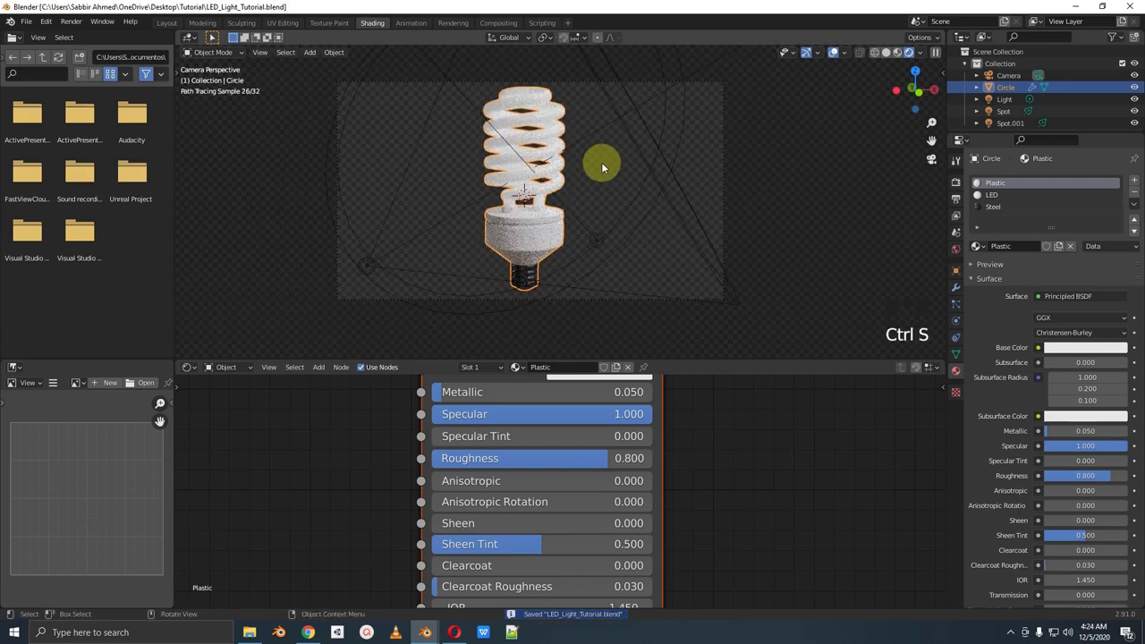